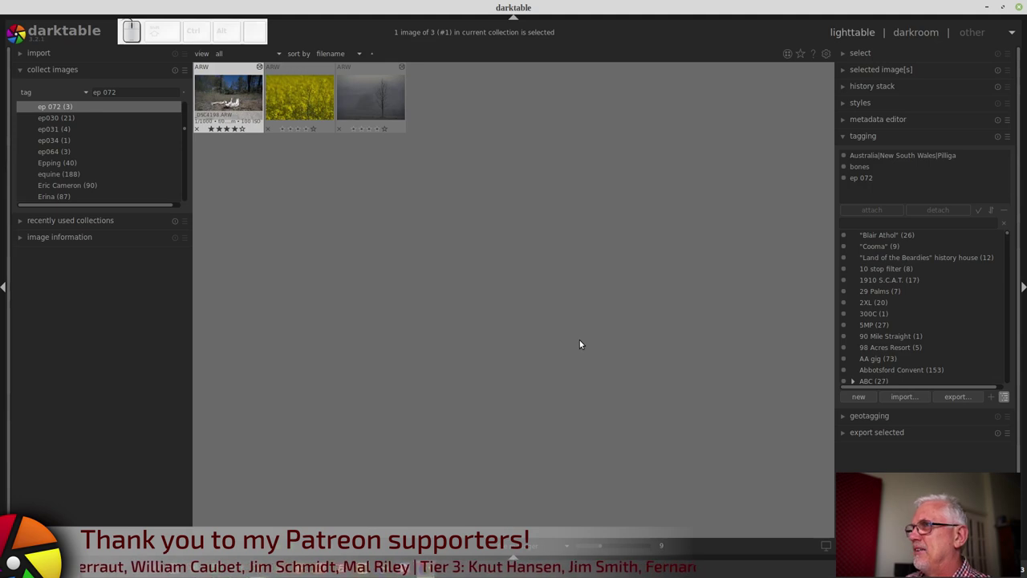
# - Select the rgb curve entry for the bones photo in the left panel
pyautogui.click(235, 105)
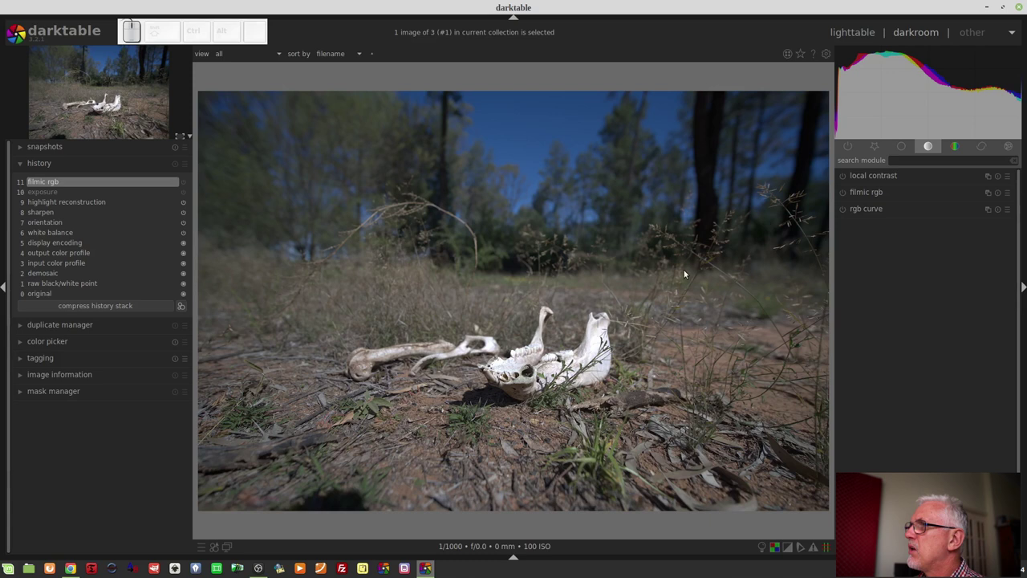
# - Expand the rgb curve module so its curve controls show
pyautogui.click(895, 212)
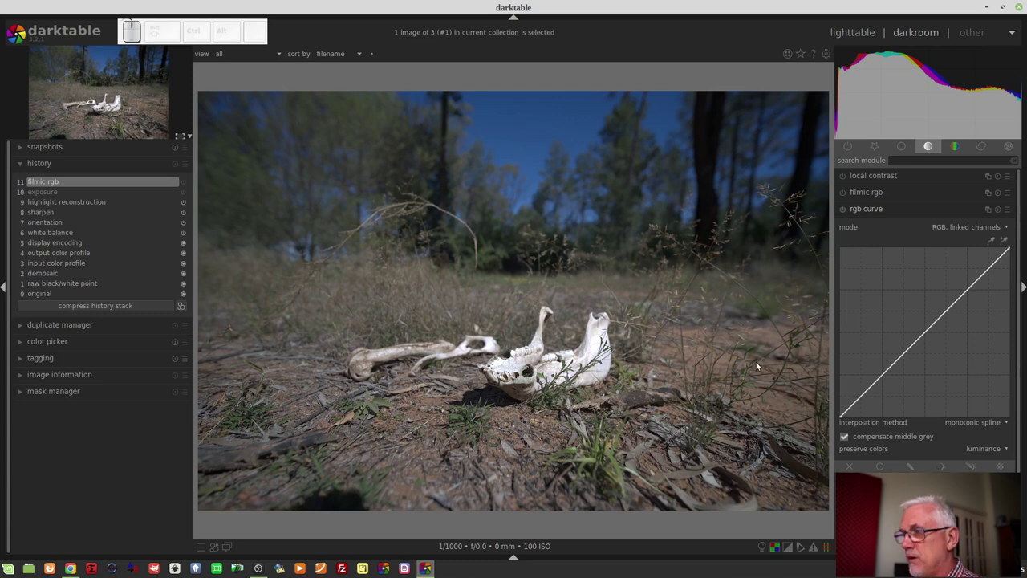
pyautogui.press('o')
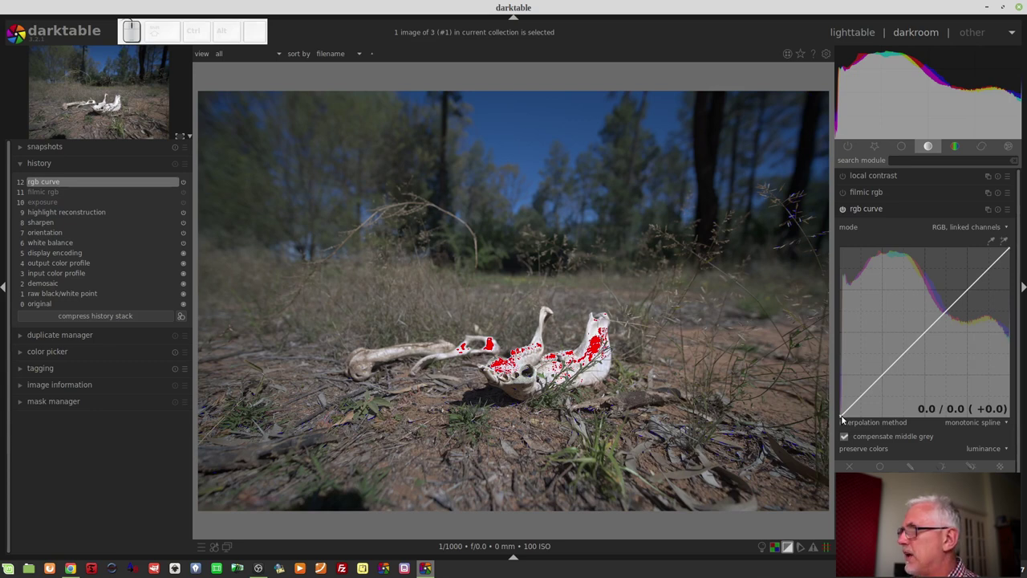
pyautogui.moveTo(841, 419); pyautogui.dragTo(846, 421)
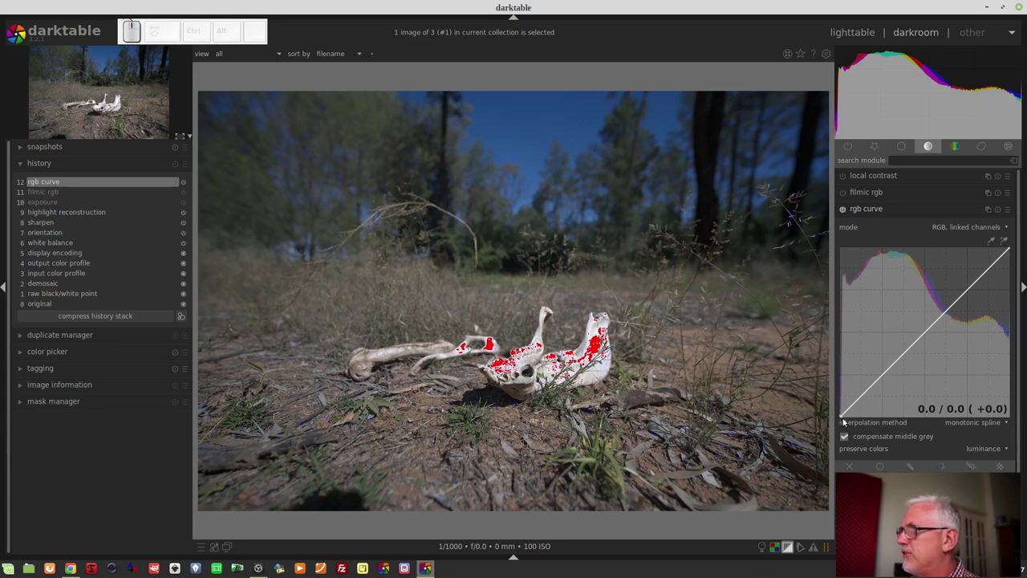
pyautogui.moveTo(843, 418); pyautogui.dragTo(836, 378)
pyautogui.middleClick(836, 378)
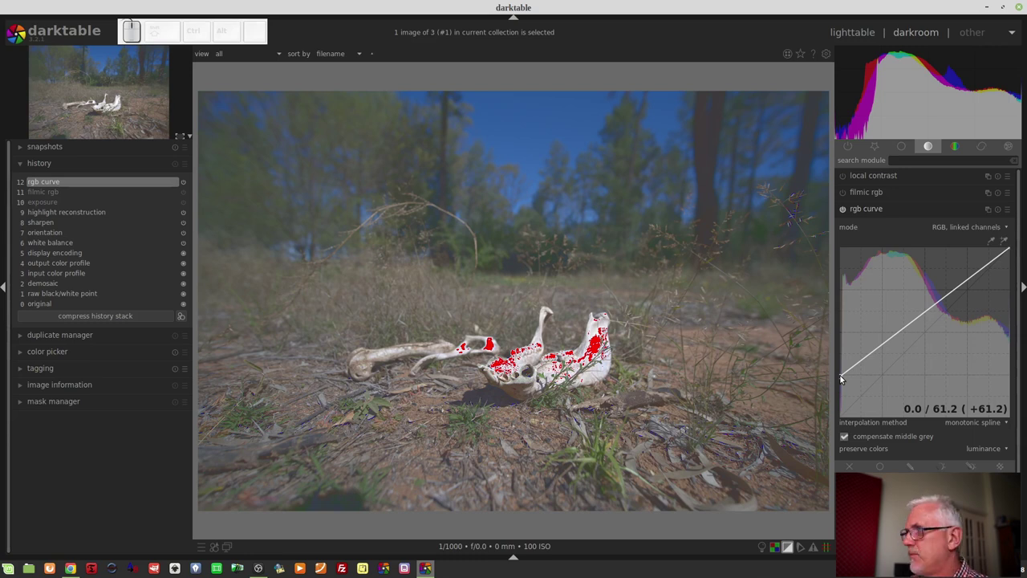
pyautogui.moveTo(843, 377); pyautogui.dragTo(827, 430)
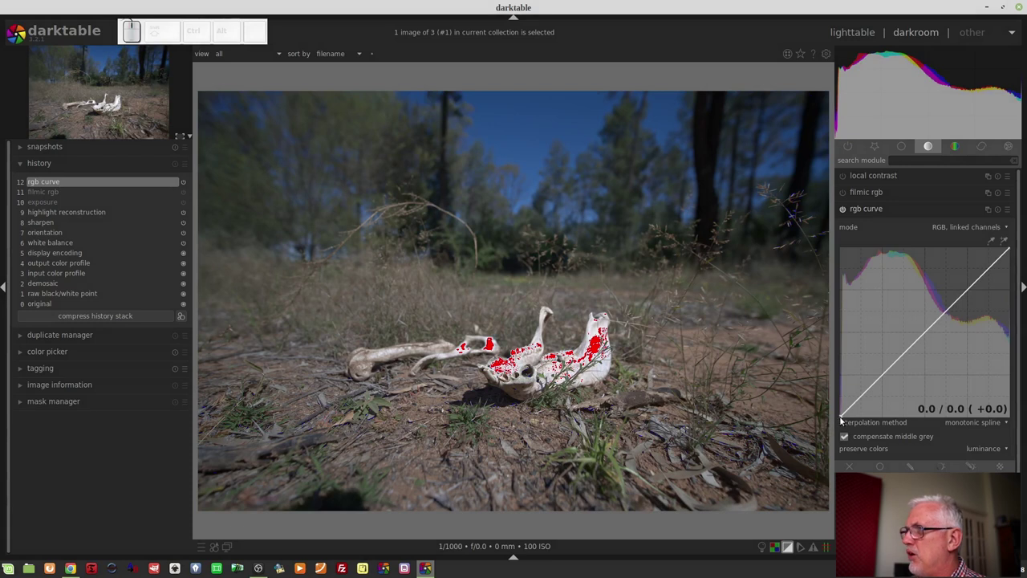
pyautogui.moveTo(842, 419); pyautogui.dragTo(867, 421)
pyautogui.moveTo(867, 422); pyautogui.dragTo(868, 417)
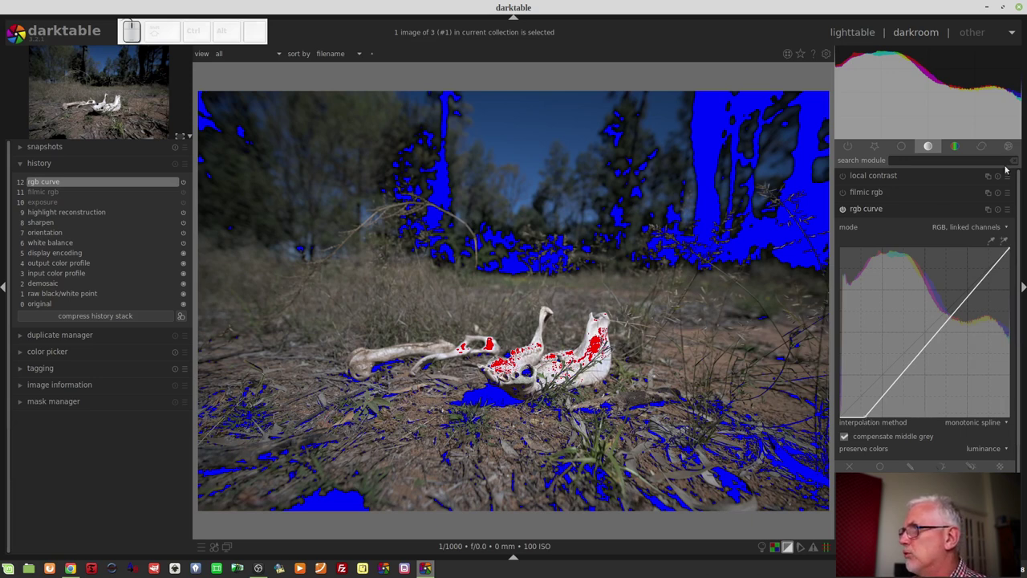
# - Reset the rgb curve, then lift its midtone point from 127.6 to about 166.5 to brighten
pyautogui.click(1002, 214)
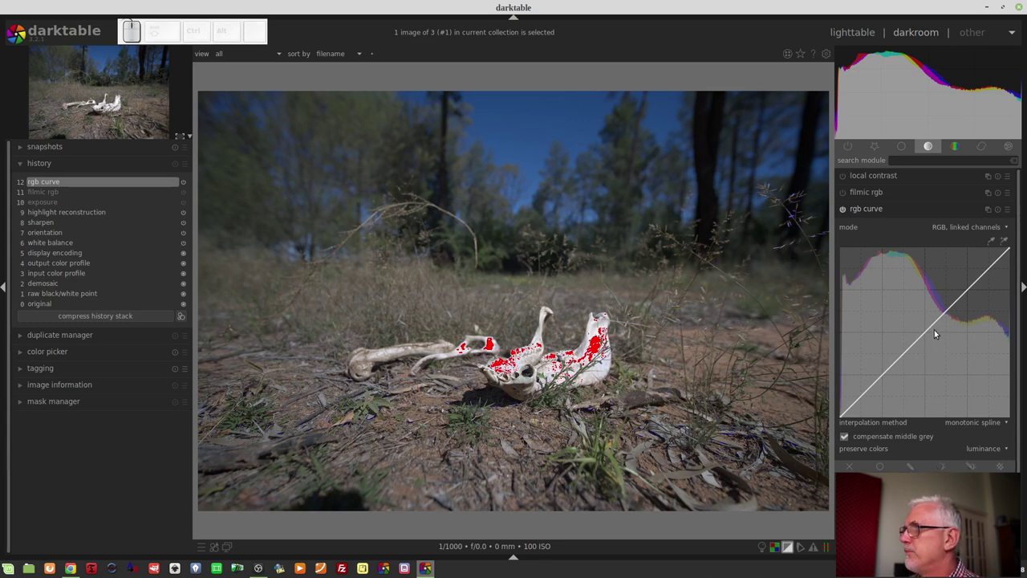
pyautogui.moveTo(928, 332); pyautogui.dragTo(927, 309)
pyautogui.moveTo(927, 309); pyautogui.dragTo(926, 309)
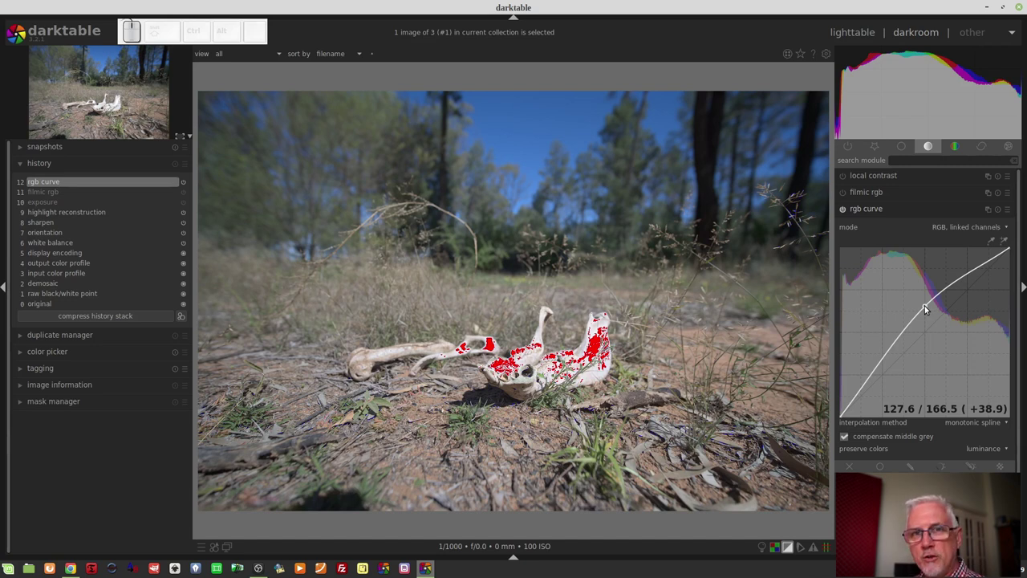
# - Pull the rgb curve midtone point down to about 75.8, darkening the bones photo
pyautogui.moveTo(926, 310); pyautogui.dragTo(927, 367)
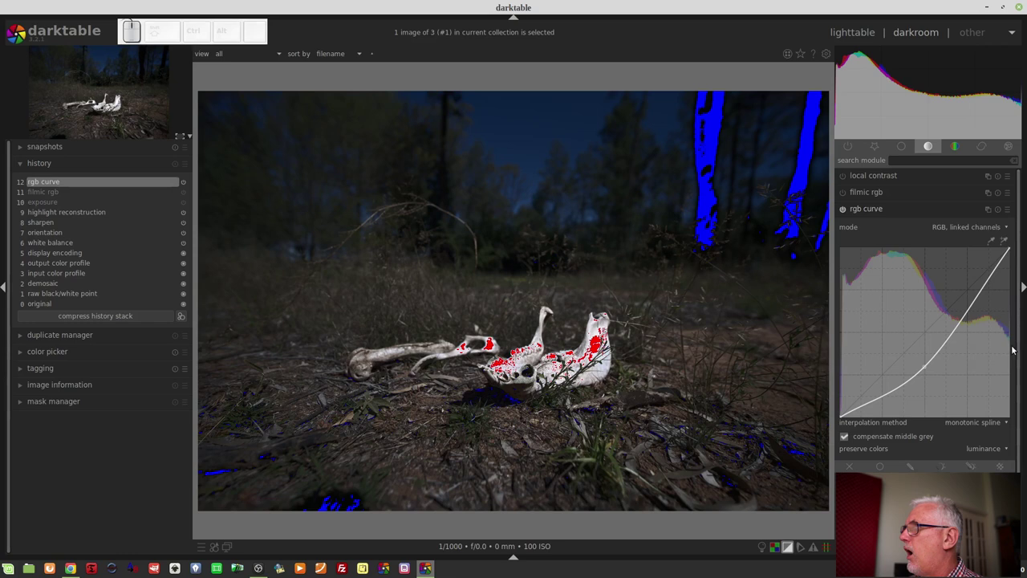
pyautogui.click(997, 211)
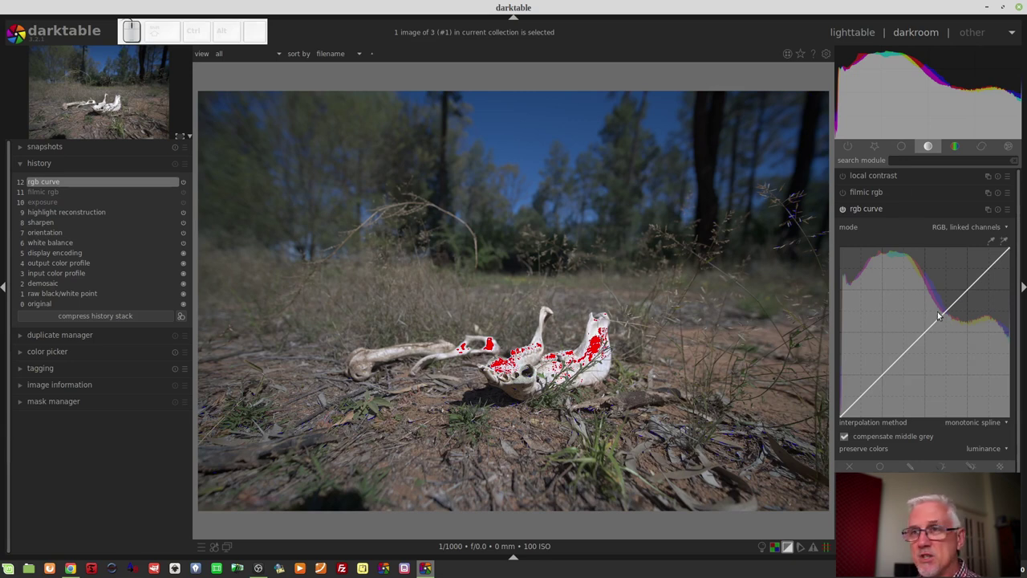
pyautogui.click(952, 309)
pyautogui.click(930, 322)
pyautogui.click(913, 347)
pyautogui.click(888, 377)
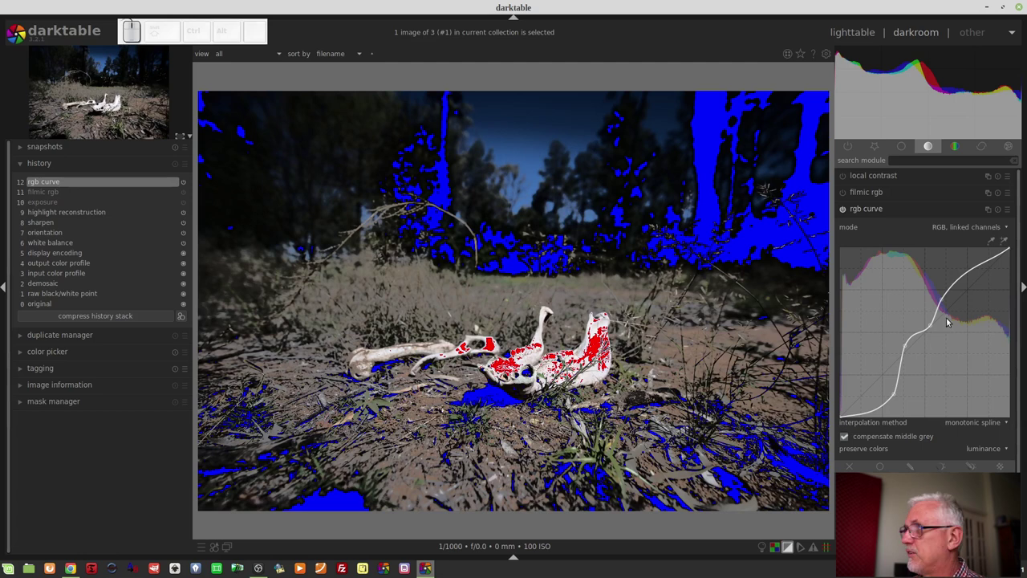
# - Reset the rgb curve, then move its white point inward to brighten the highlights
pyautogui.click(1001, 214)
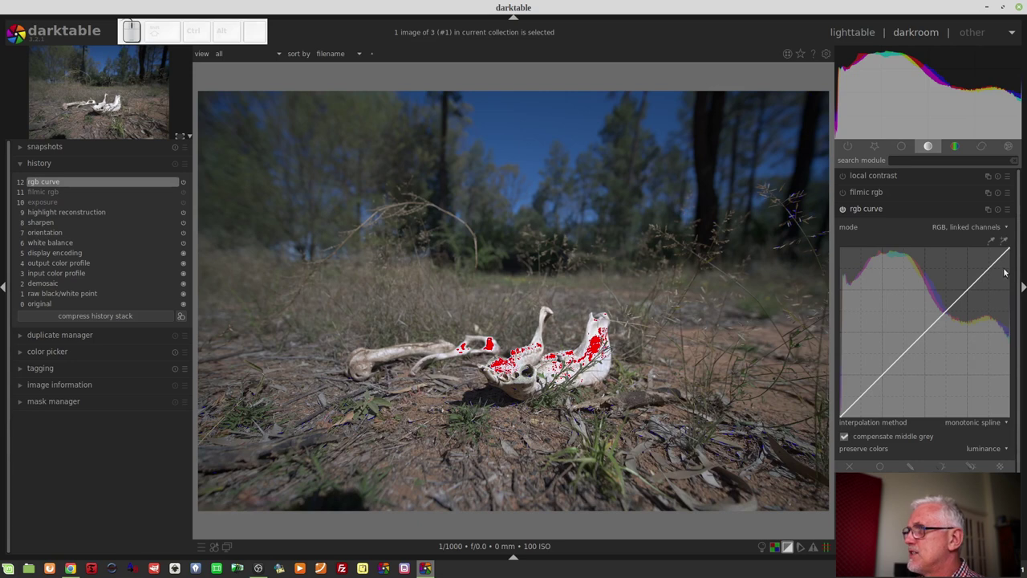
pyautogui.moveTo(1010, 248); pyautogui.dragTo(702, 342)
pyautogui.moveTo(702, 342); pyautogui.dragTo(476, 338)
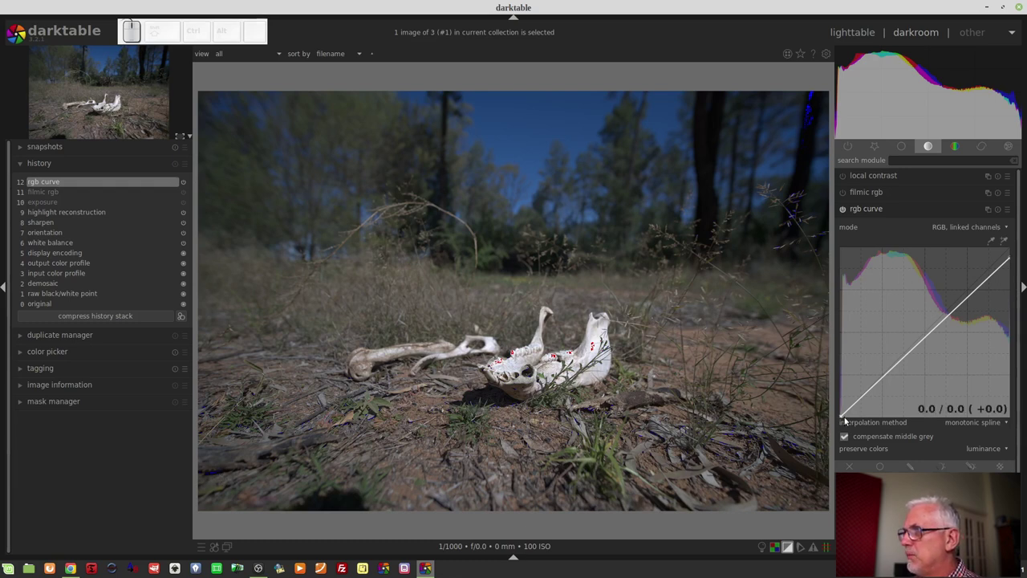
pyautogui.moveTo(843, 416); pyautogui.dragTo(863, 419)
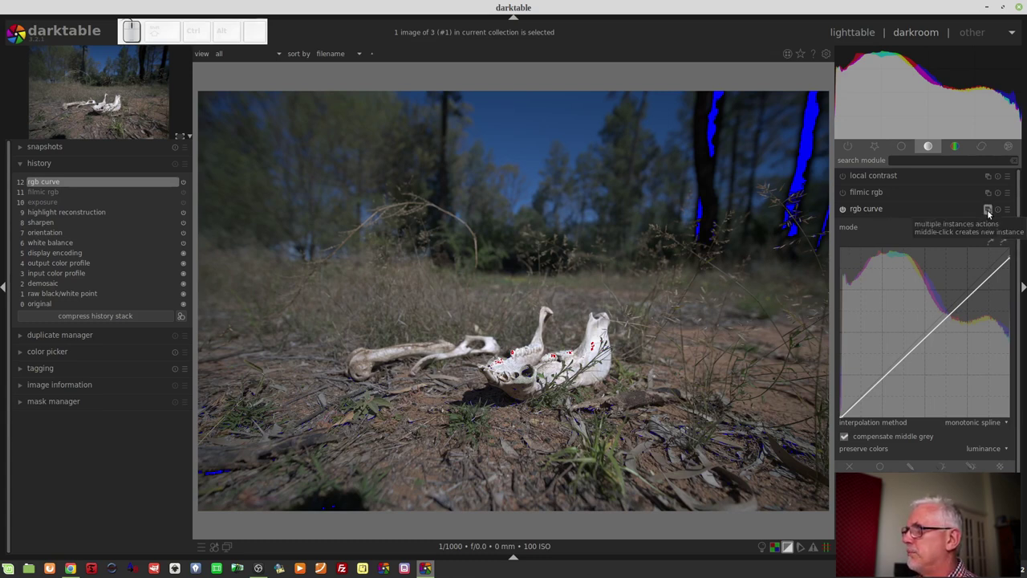
# - Create a second rgb curve instance, 'rgb curve 1', as history step 13
pyautogui.middleClick(990, 214)
pyautogui.scroll(3)
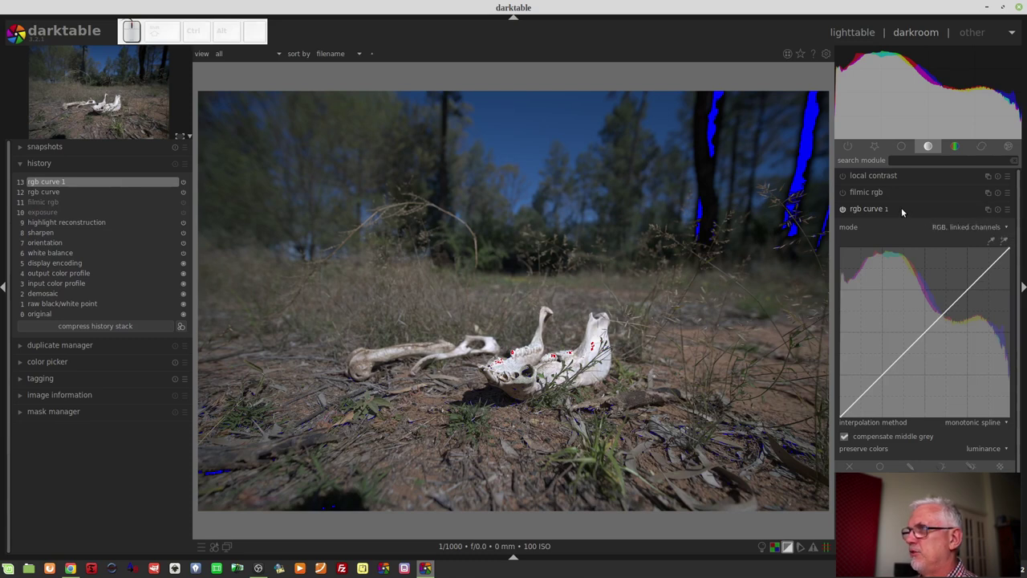
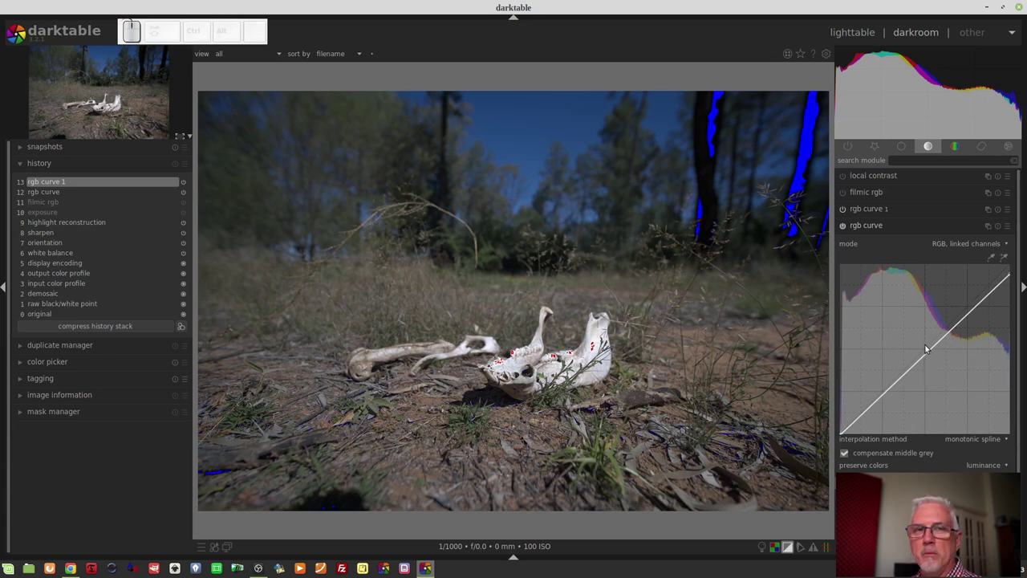
# - Shape rgb curve 1 into a gentle S-curve for extra contrast
pyautogui.click(892, 203)
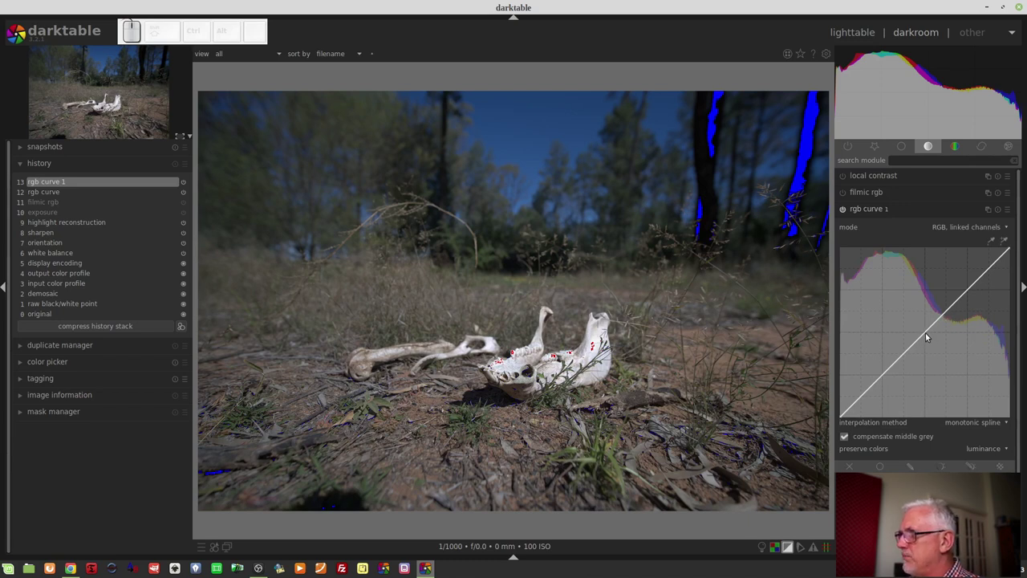
pyautogui.moveTo(948, 308); pyautogui.dragTo(940, 320)
pyautogui.scroll(3)
pyautogui.moveTo(903, 344); pyautogui.dragTo(918, 363)
pyautogui.scroll(3)
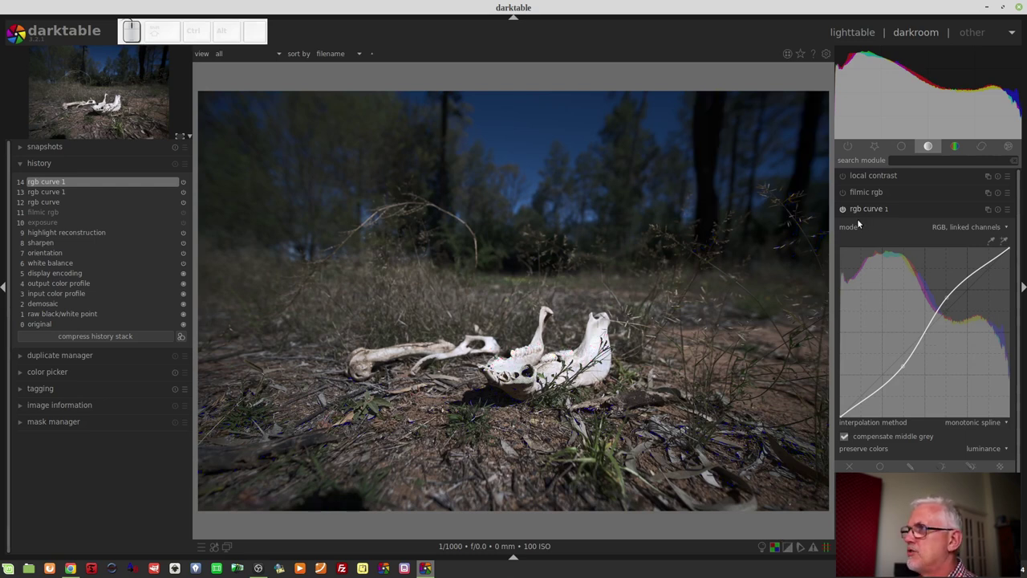
# - Turn off the clipping warnings and collapse the rgb curve 1 module
pyautogui.click(844, 212)
pyautogui.scroll(3)
pyautogui.click(845, 212)
pyautogui.moveTo(845, 212); pyautogui.dragTo(909, 213)
pyautogui.click(909, 213)
pyautogui.moveTo(909, 213); pyautogui.dragTo(893, 271)
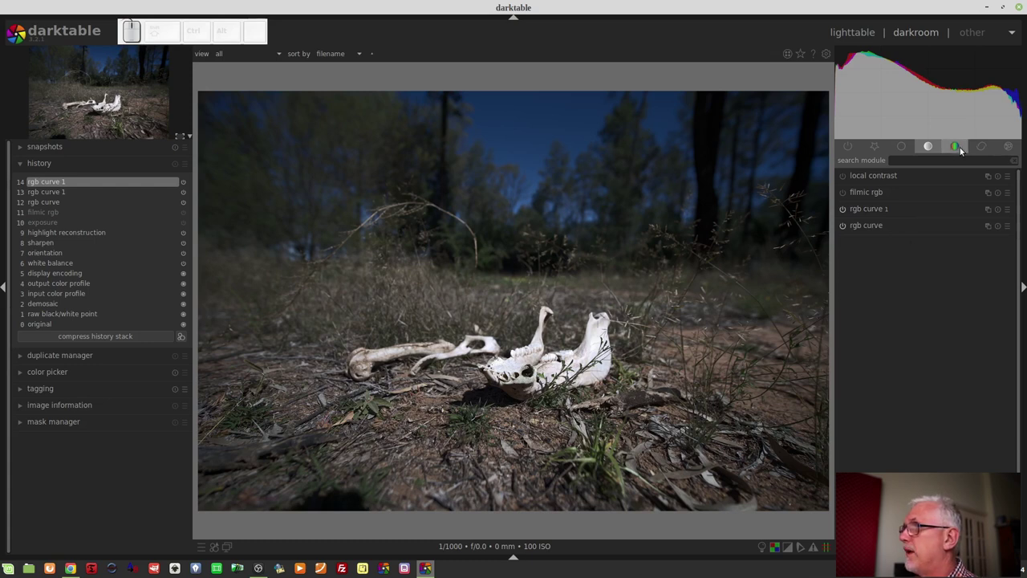
# - Set color balance output saturation to 0%, making the bones photo black and white
pyautogui.click(960, 147)
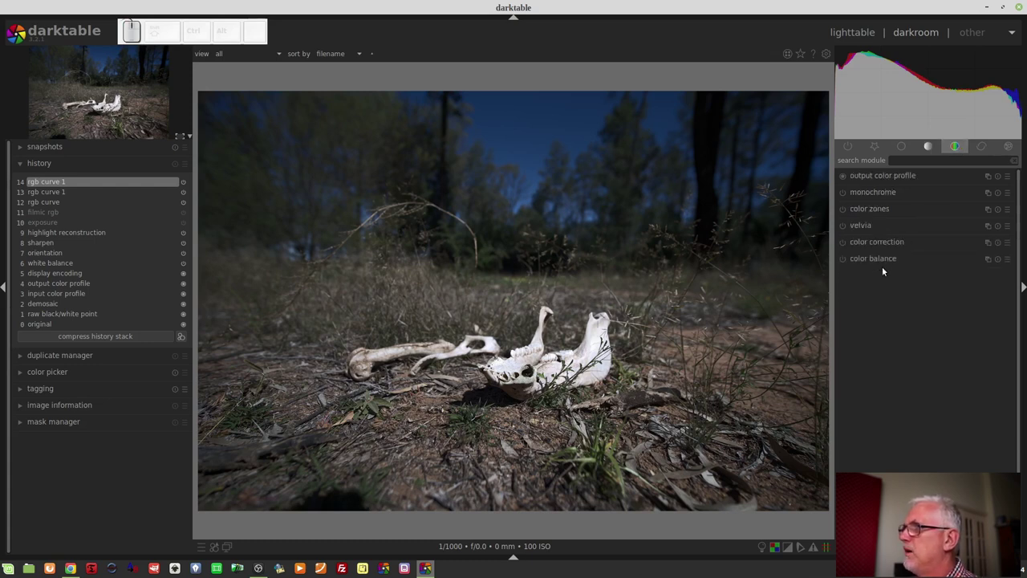
pyautogui.click(881, 260)
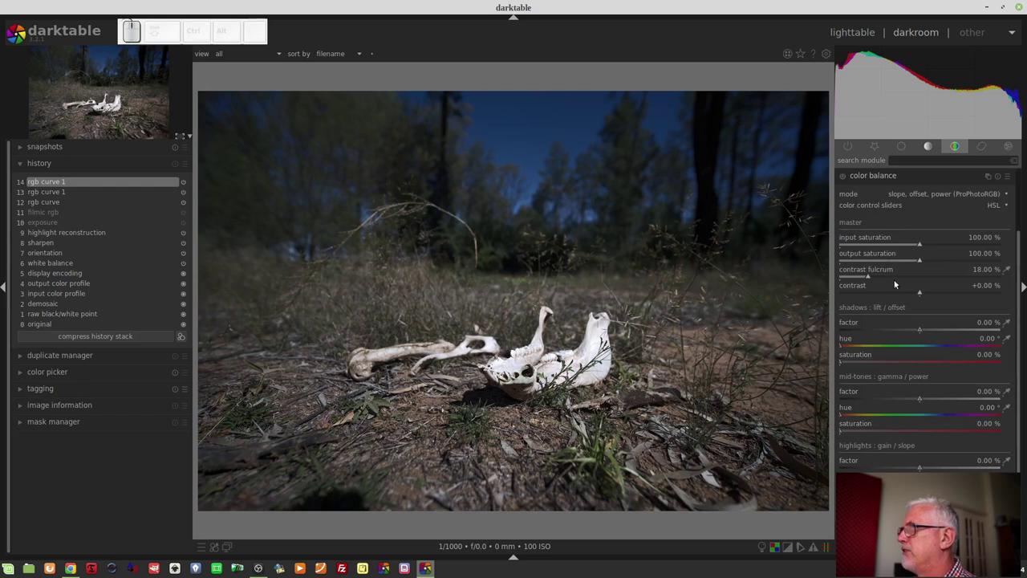
pyautogui.moveTo(922, 262); pyautogui.dragTo(851, 265)
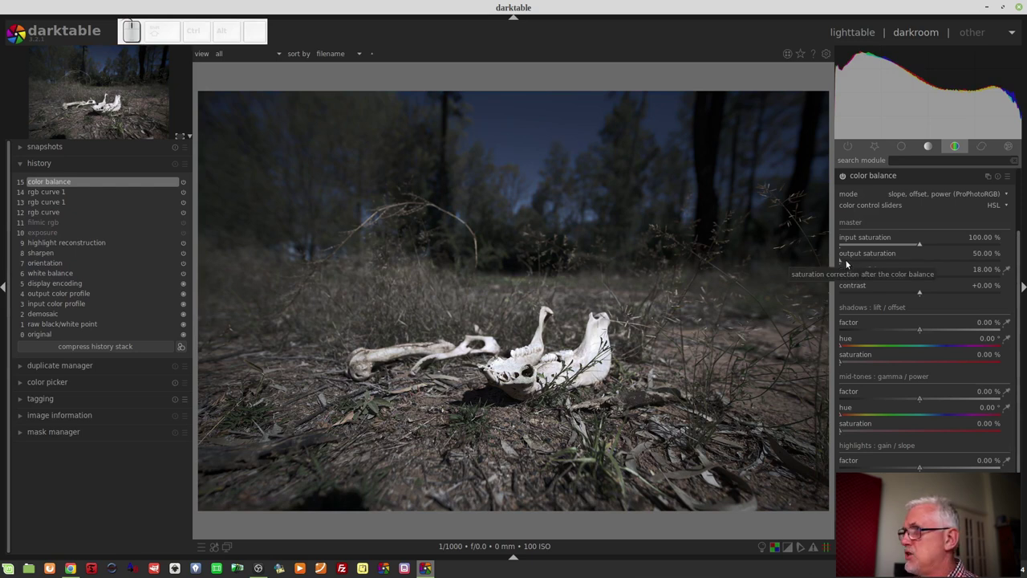
pyautogui.rightClick(849, 260)
pyautogui.press('0')
pyautogui.press('KP_Enter')
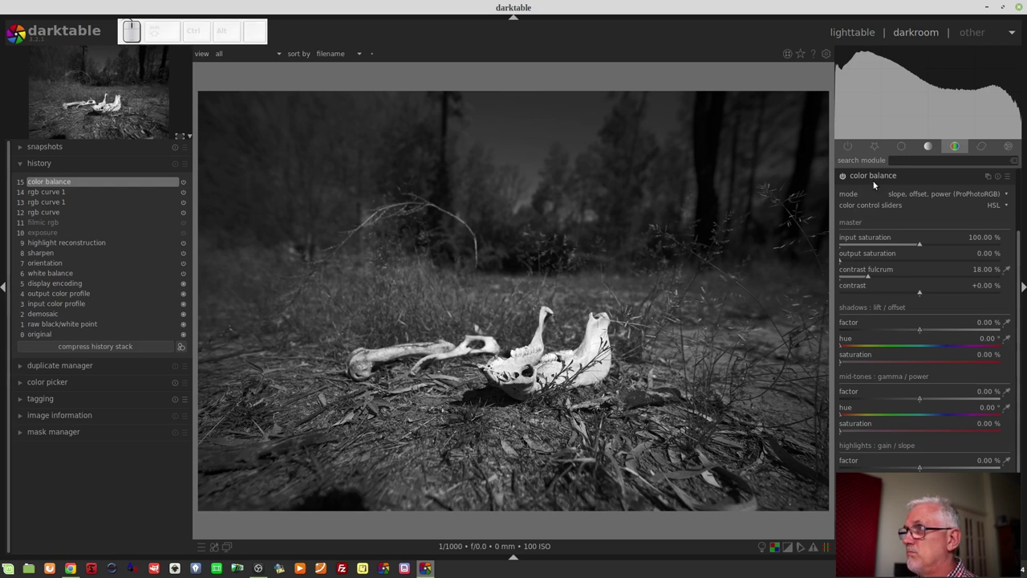
pyautogui.click(877, 180)
pyautogui.moveTo(877, 180); pyautogui.dragTo(895, 197)
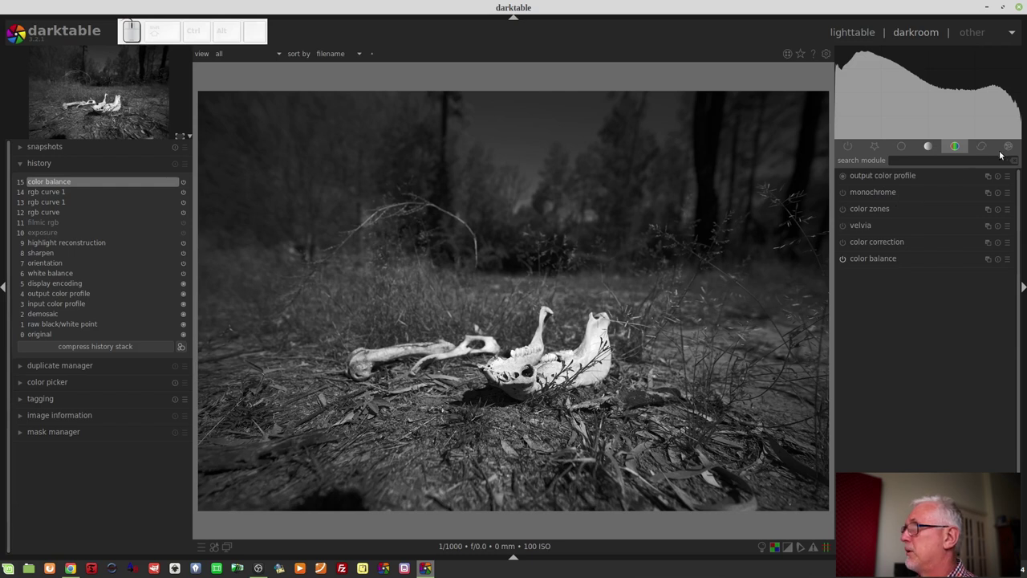
# - Enable split-toning from the effects group and apply a brown toning preset
pyautogui.click(1007, 149)
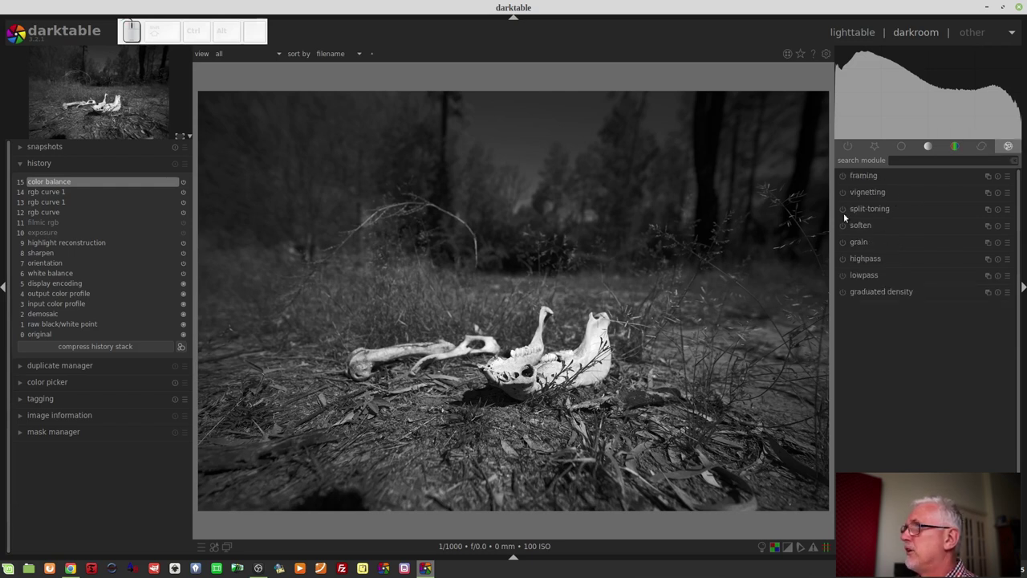
pyautogui.click(846, 211)
pyautogui.click(866, 208)
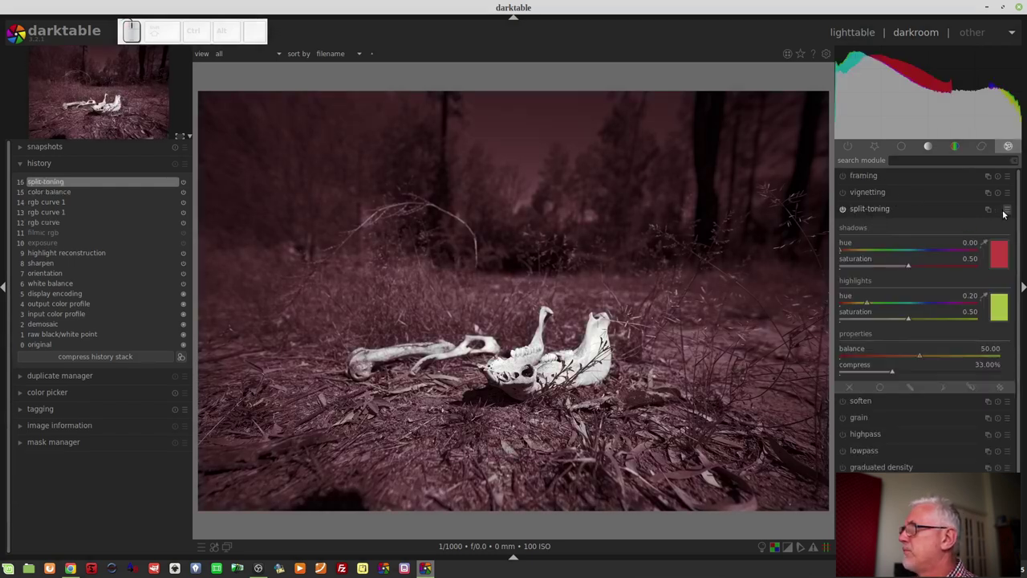
pyautogui.click(1008, 216)
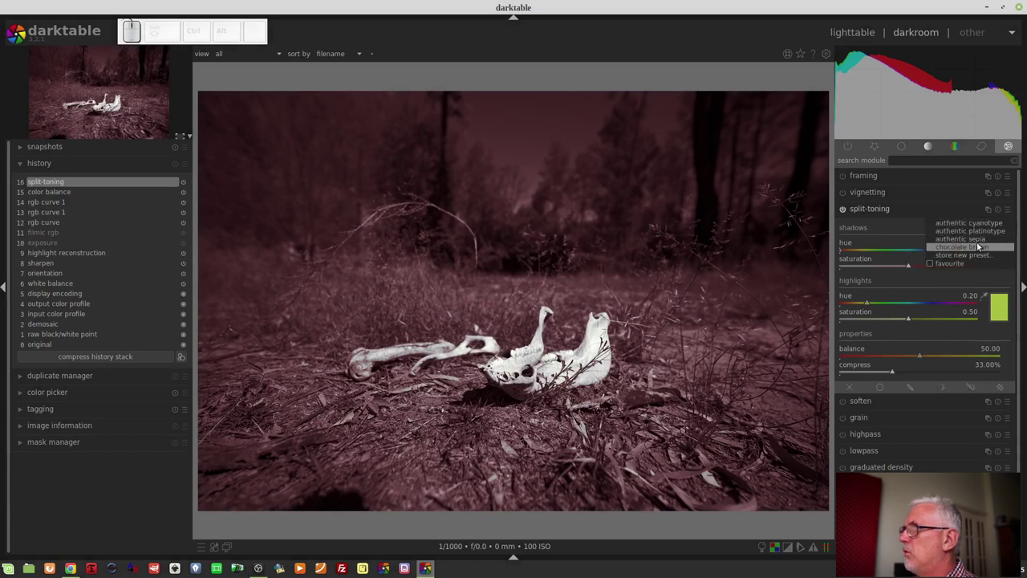
pyautogui.click(980, 242)
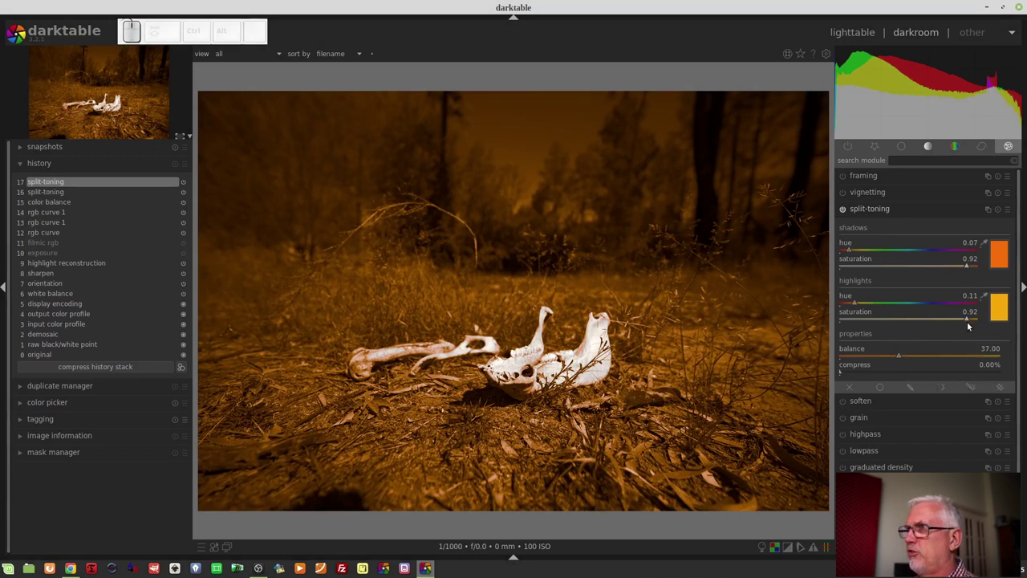
# - Lower the shadow toning saturation, collapse split-toning and show clipping warnings again
pyautogui.click(882, 266)
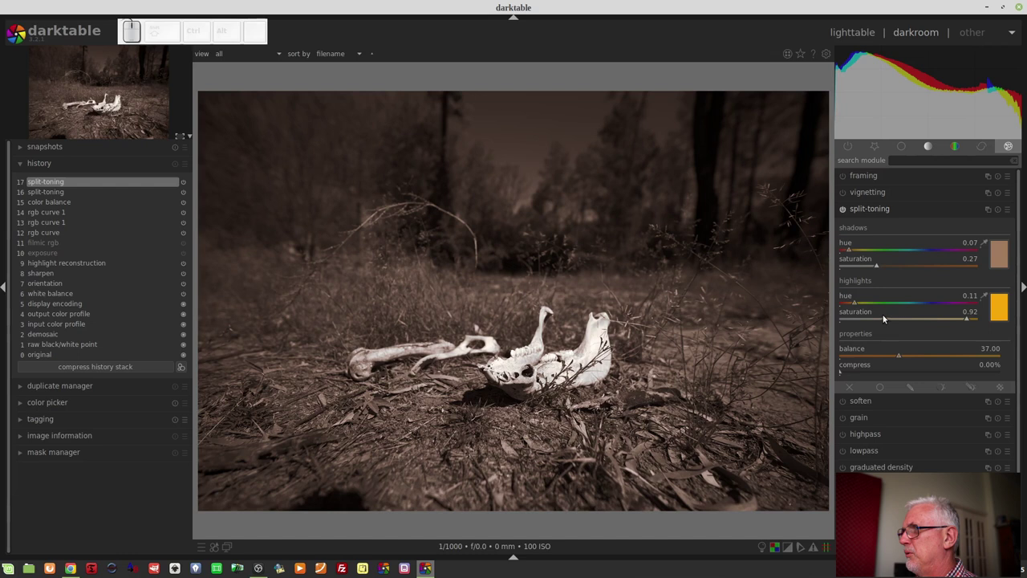
pyautogui.moveTo(878, 320); pyautogui.dragTo(882, 286)
pyautogui.click(873, 270)
pyautogui.click(878, 210)
pyautogui.scroll(3)
pyautogui.scroll(3)
# - Hide the clipping overlay and show the bones photo's image information (Sony ILCE-7M3, 1/1000 s, ISO 100)
pyautogui.press('o')
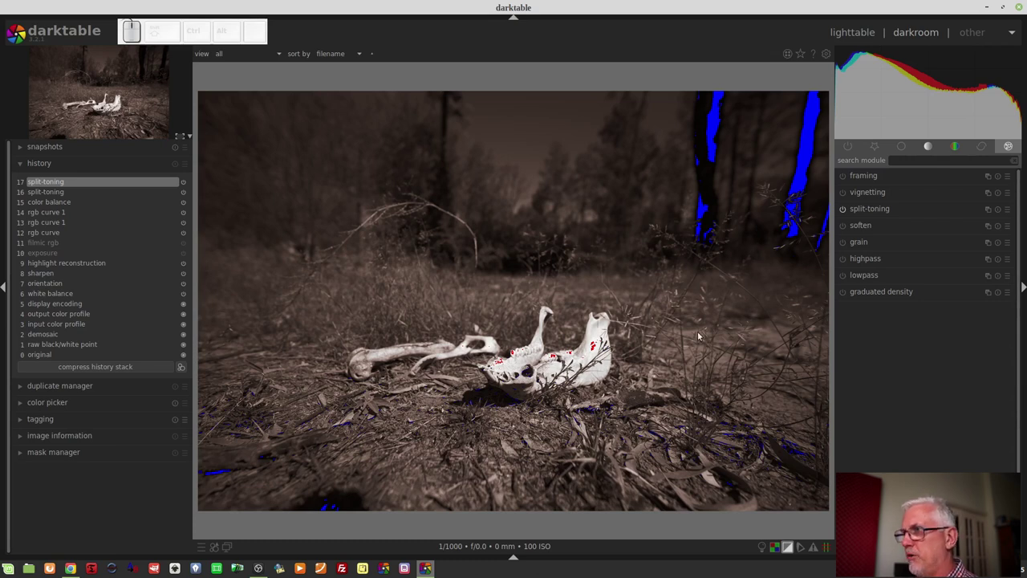
pyautogui.press('o')
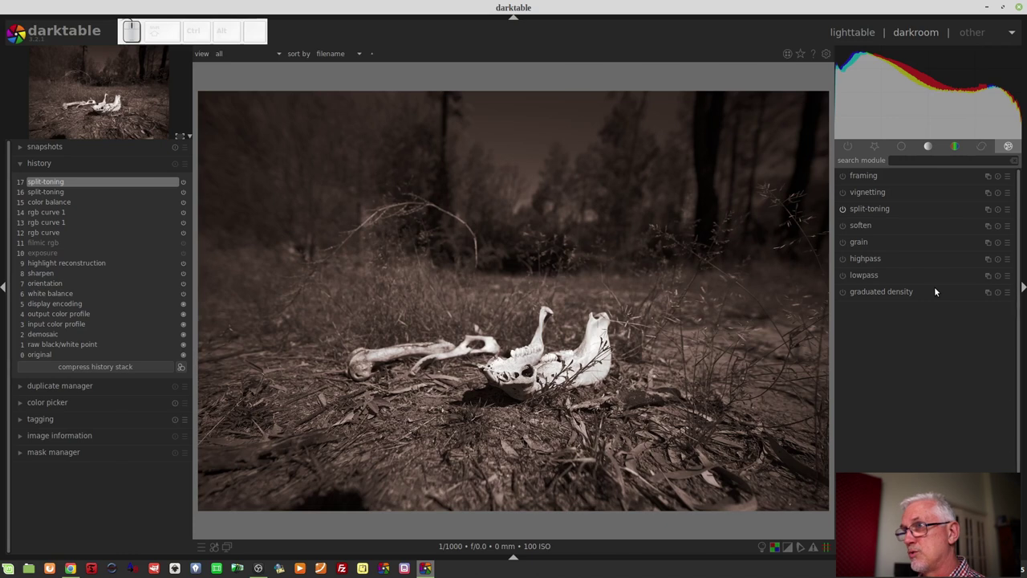
pyautogui.click(103, 439)
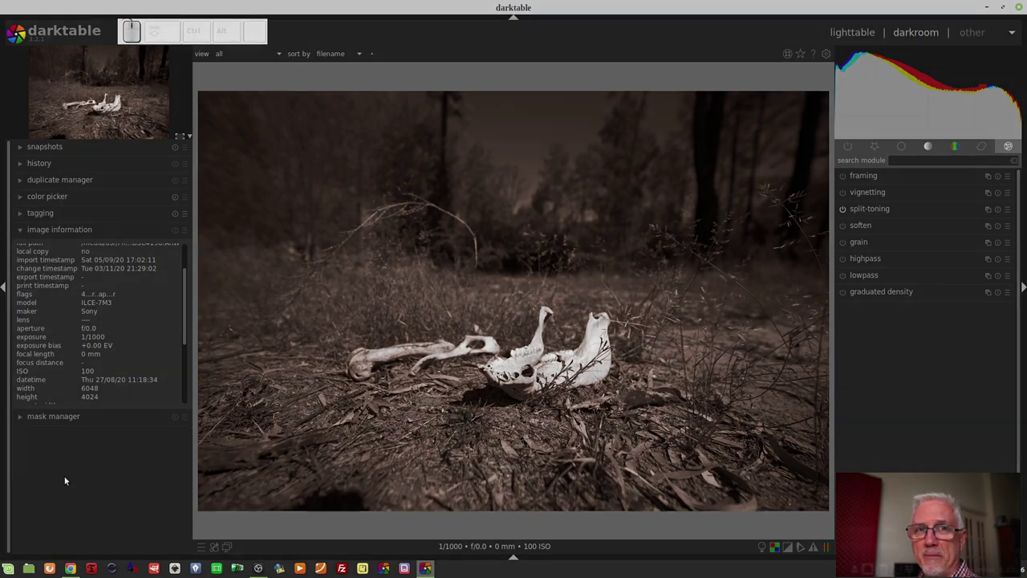
# - On the canola photo, disable filmic rgb and exposure from the active modules, then expand rgb curve
pyautogui.press('space')
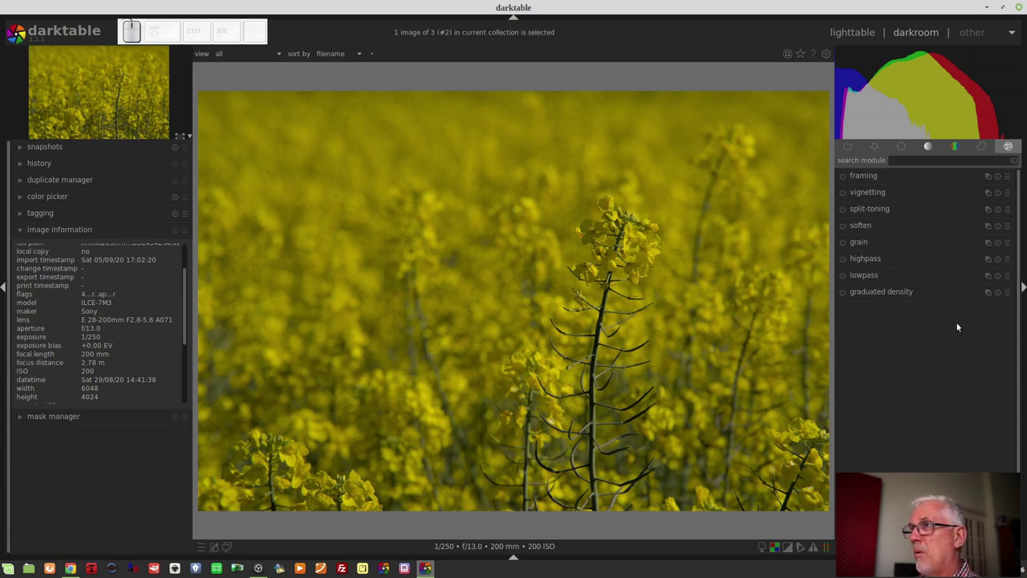
pyautogui.click(59, 164)
pyautogui.click(851, 148)
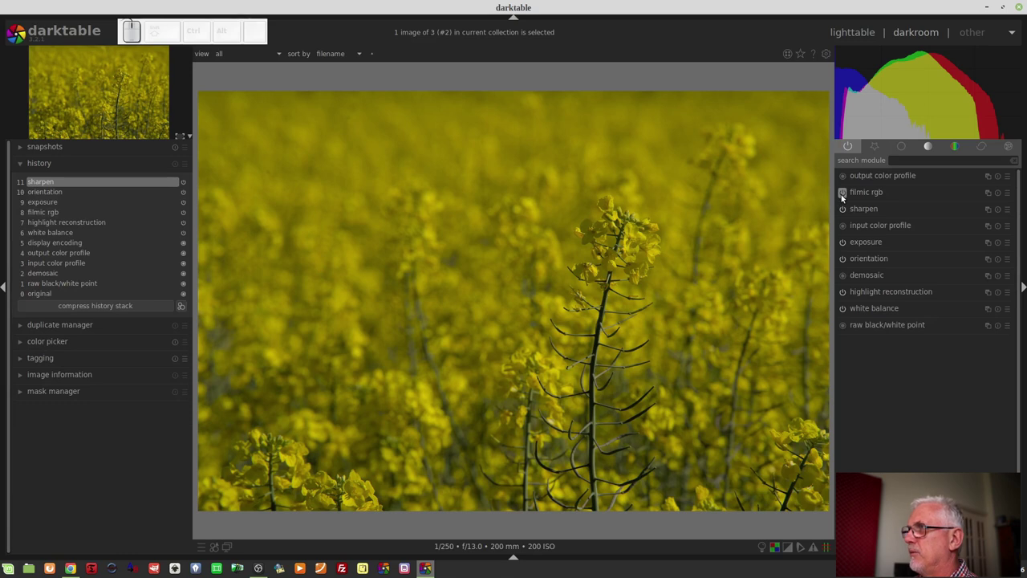
pyautogui.click(843, 196)
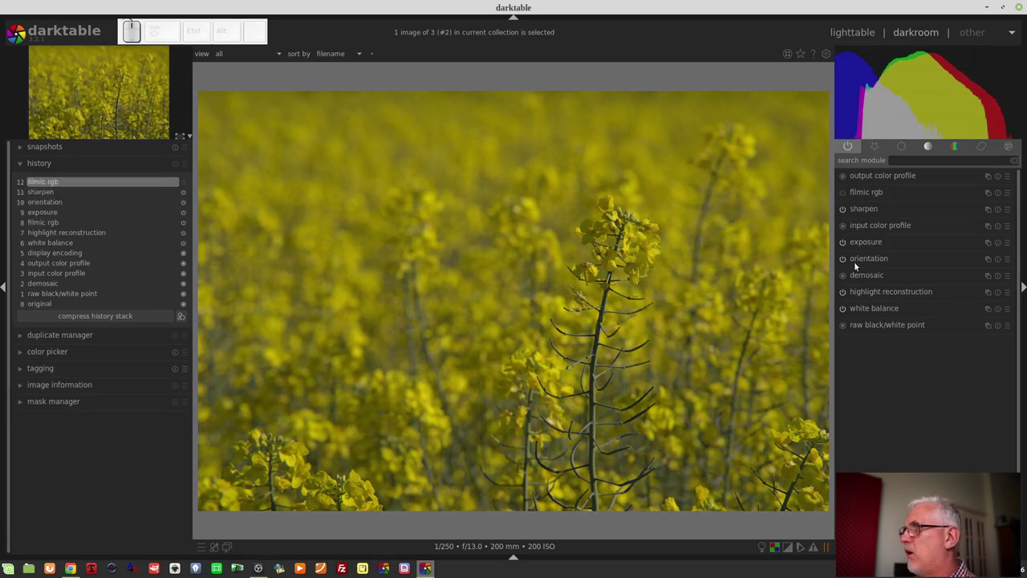
pyautogui.click(845, 246)
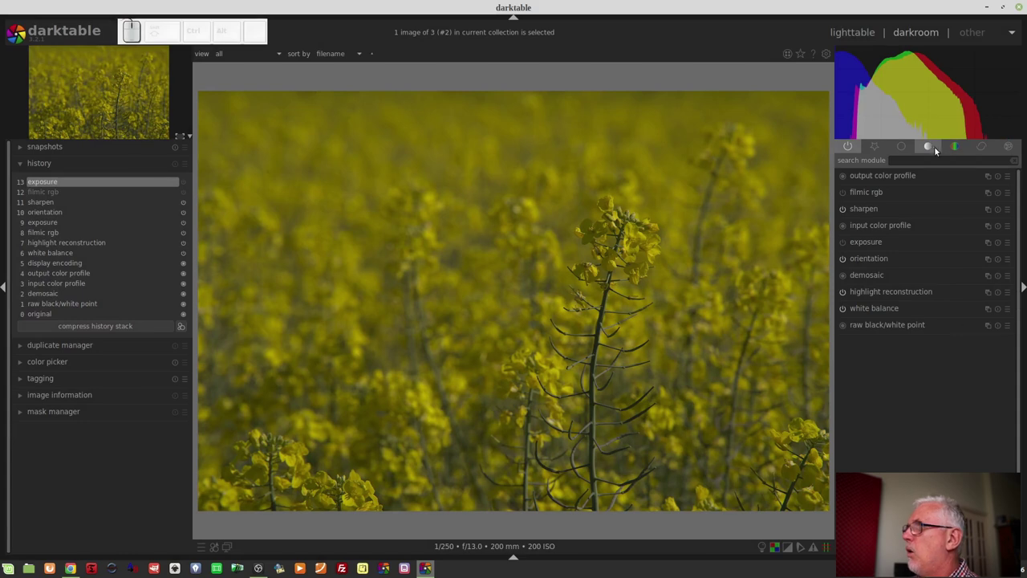
pyautogui.click(929, 150)
# - Add several control points shaping the rgb curve into a brightening S-curve for the canola field
pyautogui.click(901, 212)
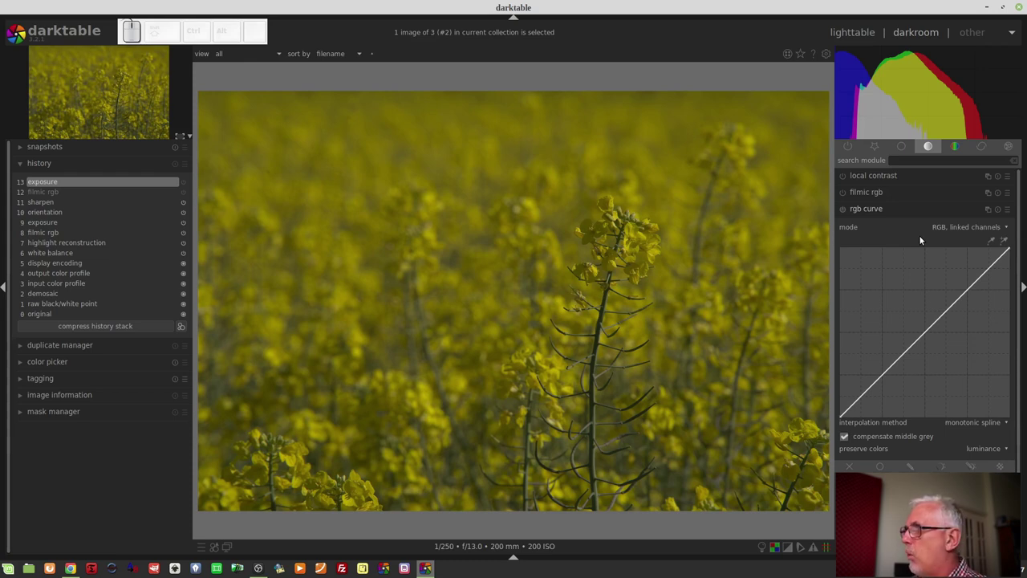
pyautogui.click(956, 308)
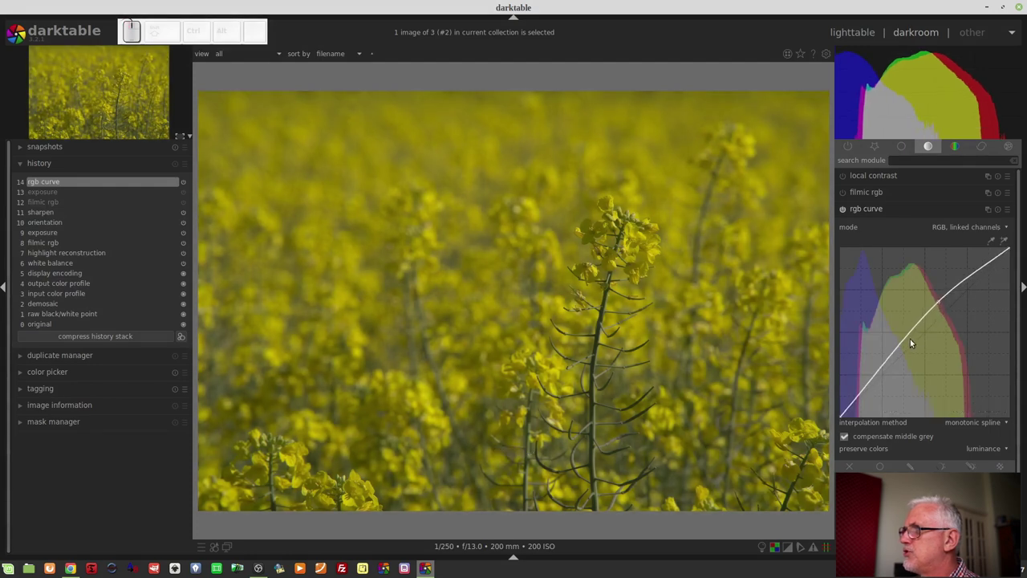
pyautogui.click(909, 347)
pyautogui.click(881, 377)
pyautogui.middleClick(931, 354)
pyautogui.click(941, 304)
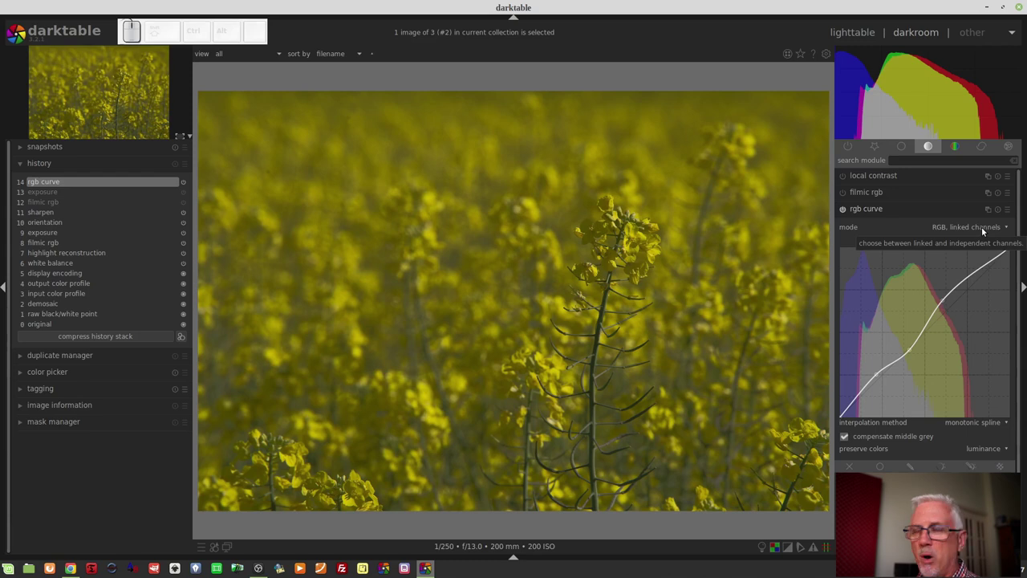
# - Set the rgb curve mode to RGB with independent channels and browse the channel tabs
pyautogui.click(975, 230)
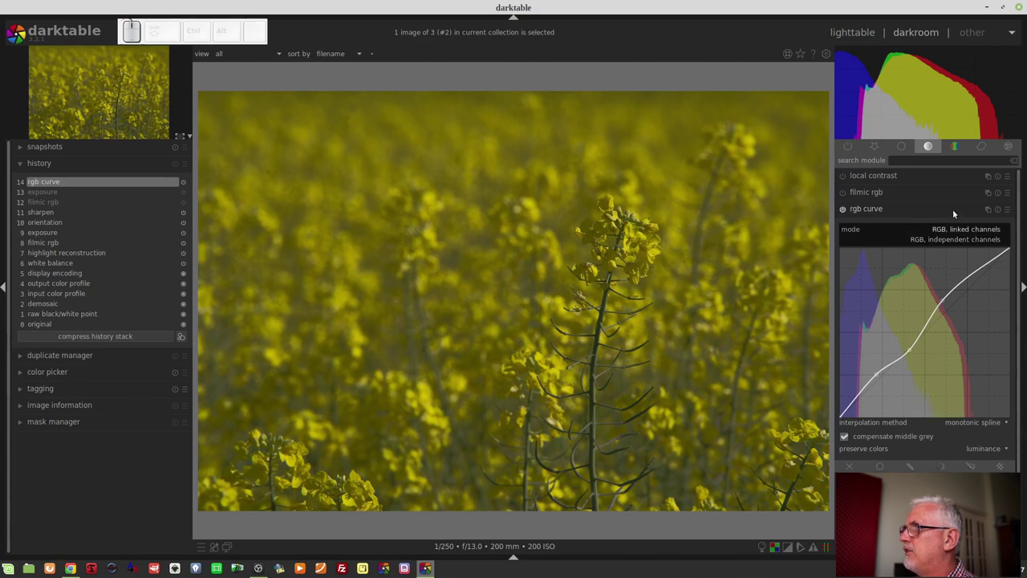
pyautogui.click(952, 210)
pyautogui.click(1000, 212)
pyautogui.click(969, 231)
pyautogui.click(963, 242)
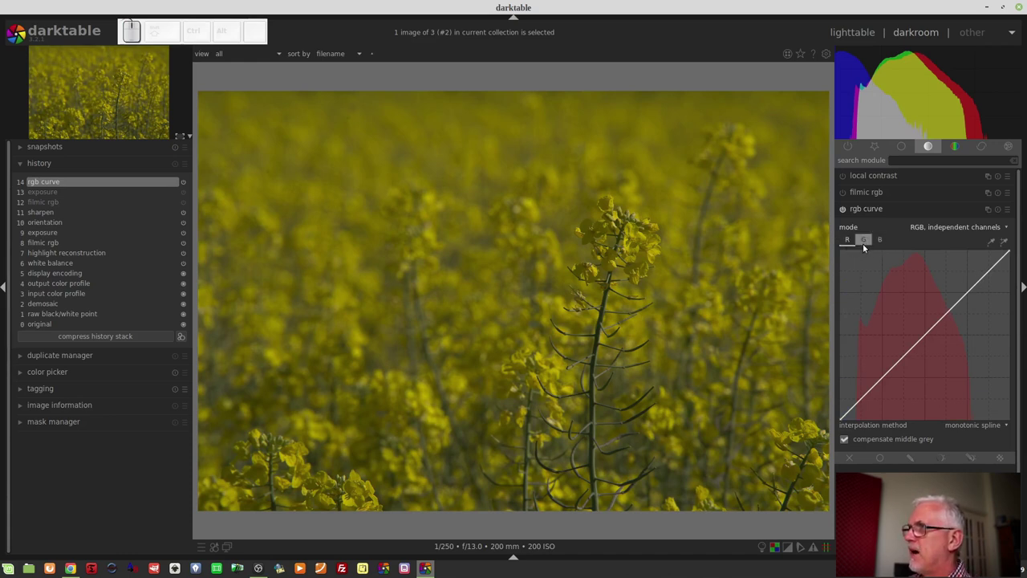
pyautogui.click(865, 245)
pyautogui.click(885, 239)
pyautogui.click(850, 244)
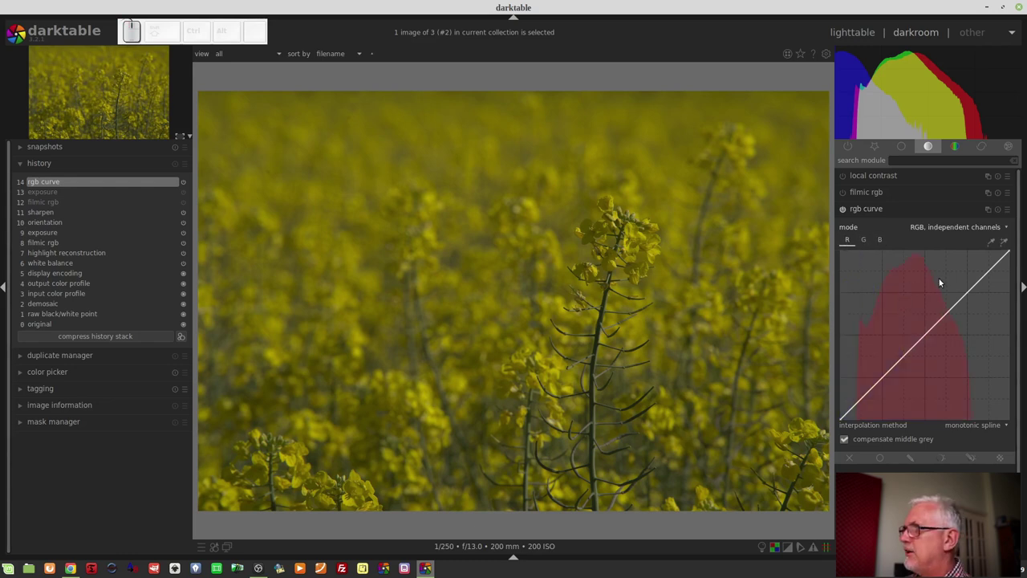
# - Move the red channel's black point inward to about 18 and pull the green channel's end points inward
pyautogui.click(847, 421)
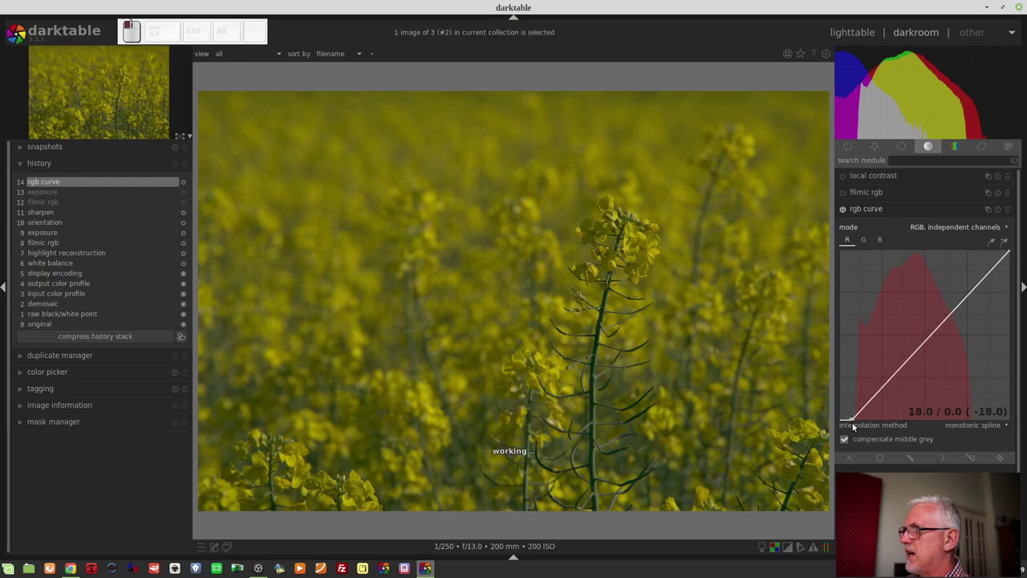
pyautogui.moveTo(972, 308); pyautogui.dragTo(1008, 252)
pyautogui.moveTo(1008, 252); pyautogui.dragTo(893, 254)
pyautogui.click(869, 243)
pyautogui.moveTo(1009, 252); pyautogui.dragTo(976, 276)
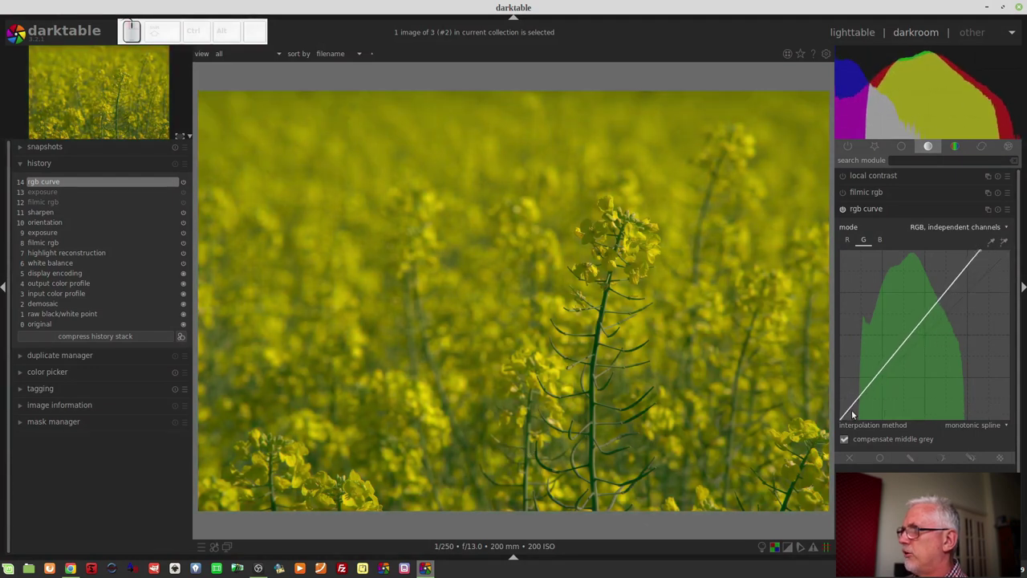
pyautogui.click(843, 415)
# - Sample a spot and then an area of the background flowers with the curve's colour picker
pyautogui.middleClick(929, 334)
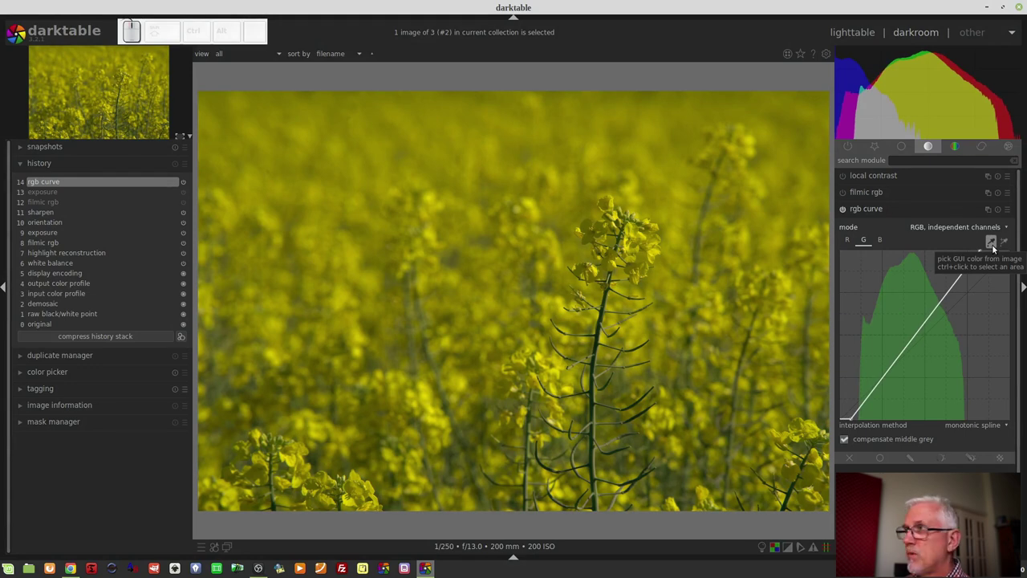
pyautogui.click(993, 244)
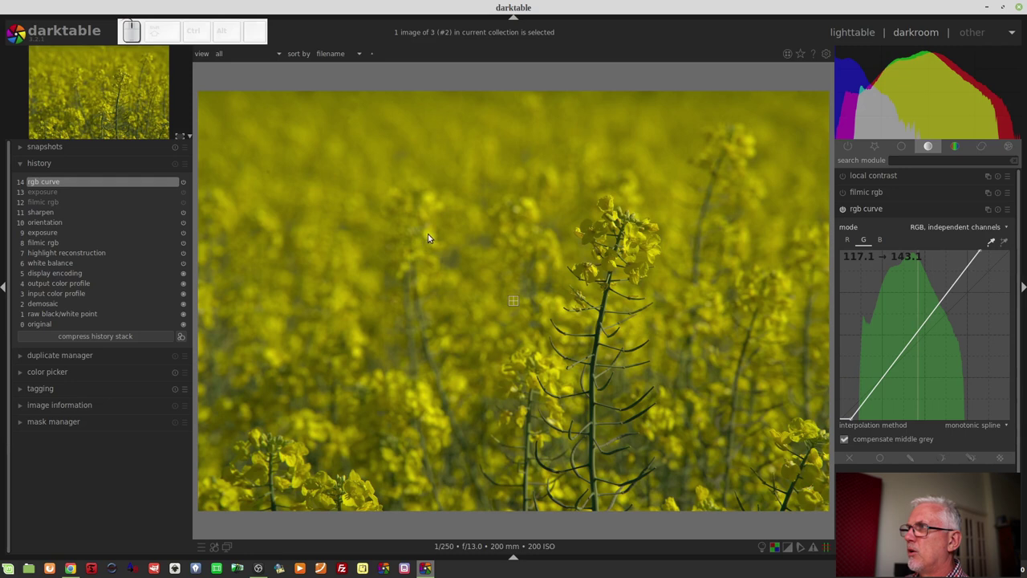
pyautogui.click(431, 238)
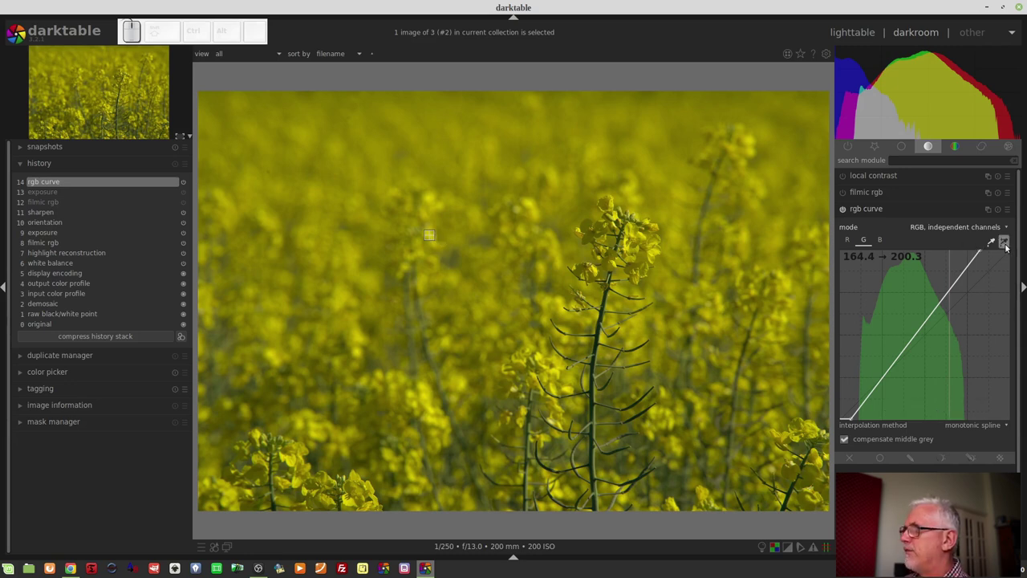
pyautogui.click(1008, 246)
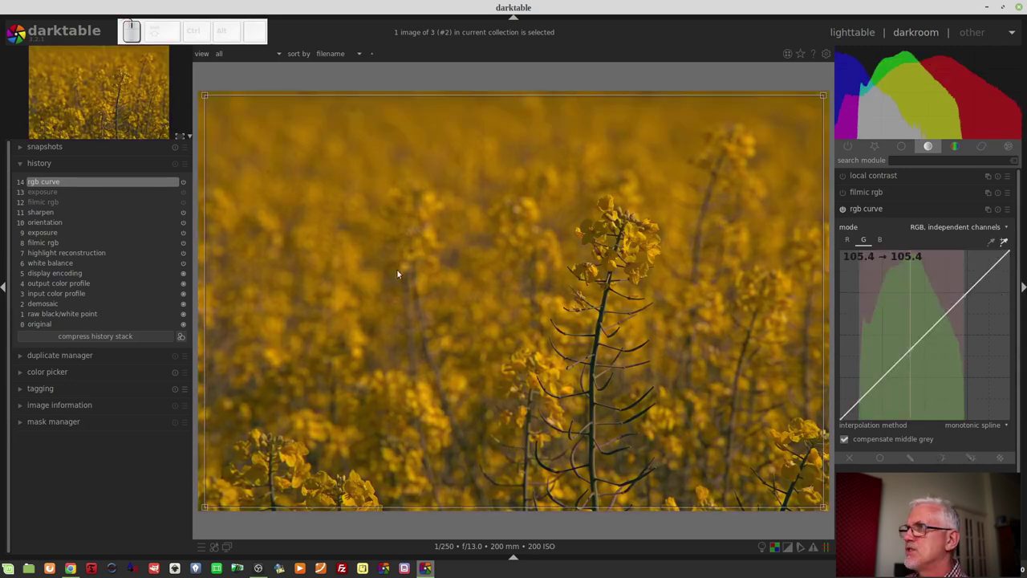
pyautogui.moveTo(308, 186); pyautogui.dragTo(348, 286)
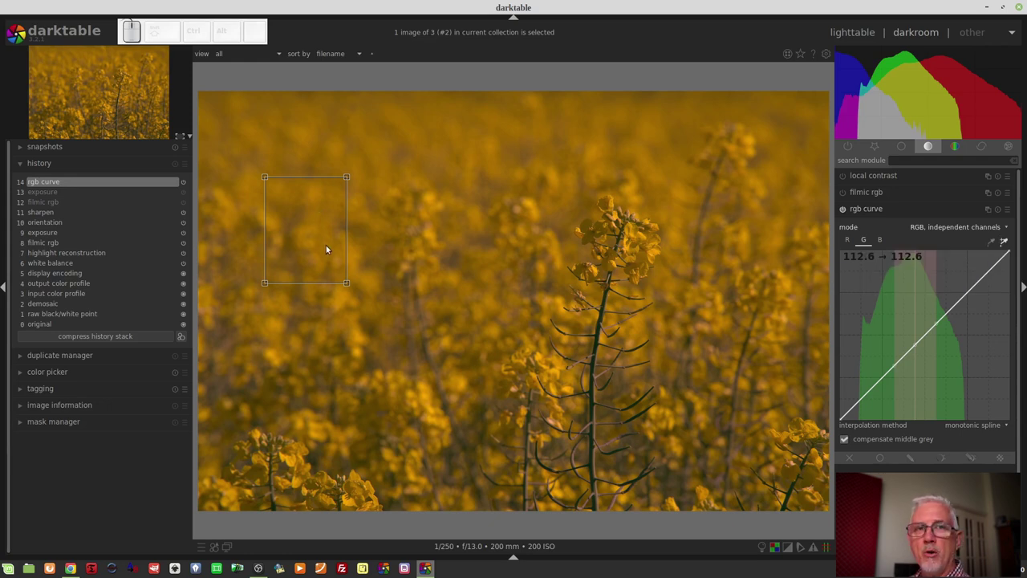
# - Shape the green channel curve into an S-curve that bows up through the midtones
pyautogui.moveTo(895, 368); pyautogui.dragTo(930, 347)
pyautogui.moveTo(930, 347); pyautogui.dragTo(936, 324)
pyautogui.rightClick(920, 347)
pyautogui.moveTo(936, 324); pyautogui.dragTo(922, 329)
pyautogui.middleClick(922, 329)
pyautogui.rightClick(918, 344)
pyautogui.middleClick(955, 379)
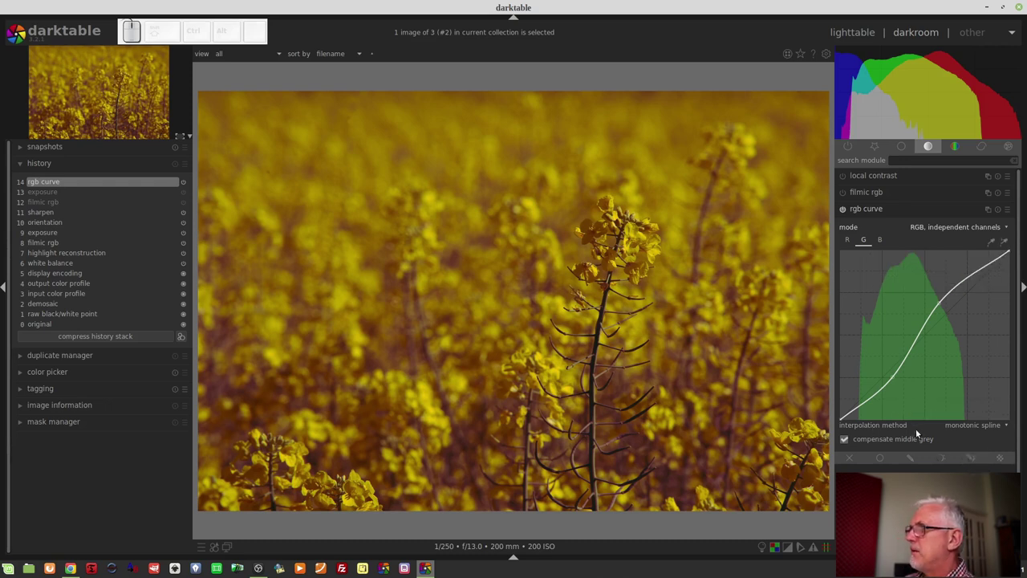
# - Review the curve interpolation methods and keep monotonic spline
pyautogui.click(976, 428)
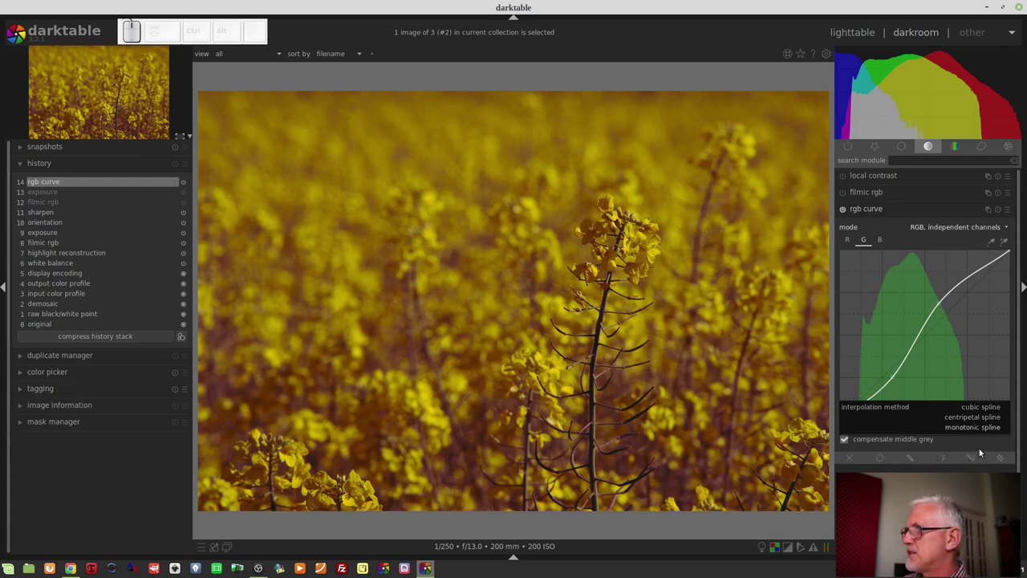
pyautogui.click(975, 445)
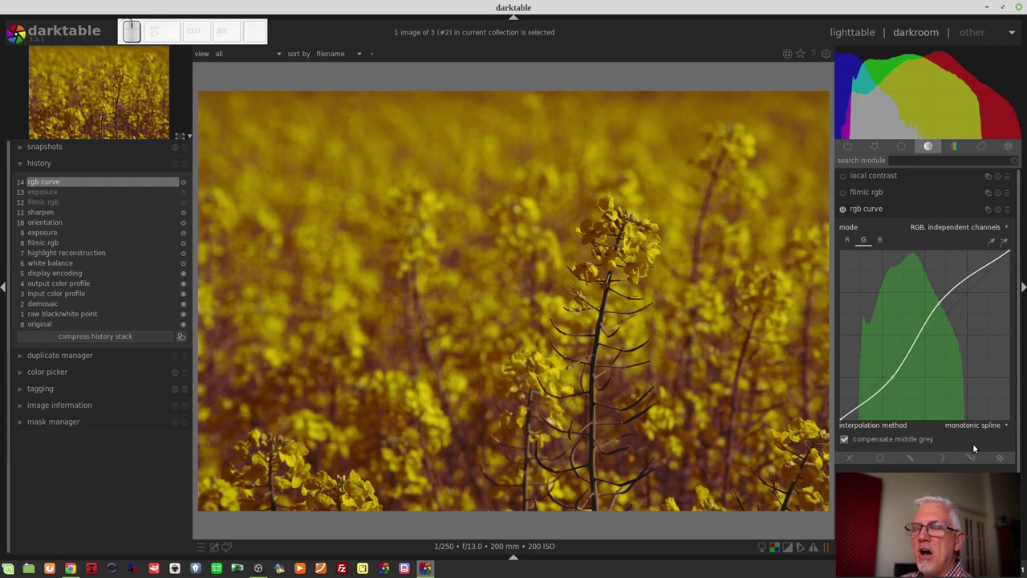
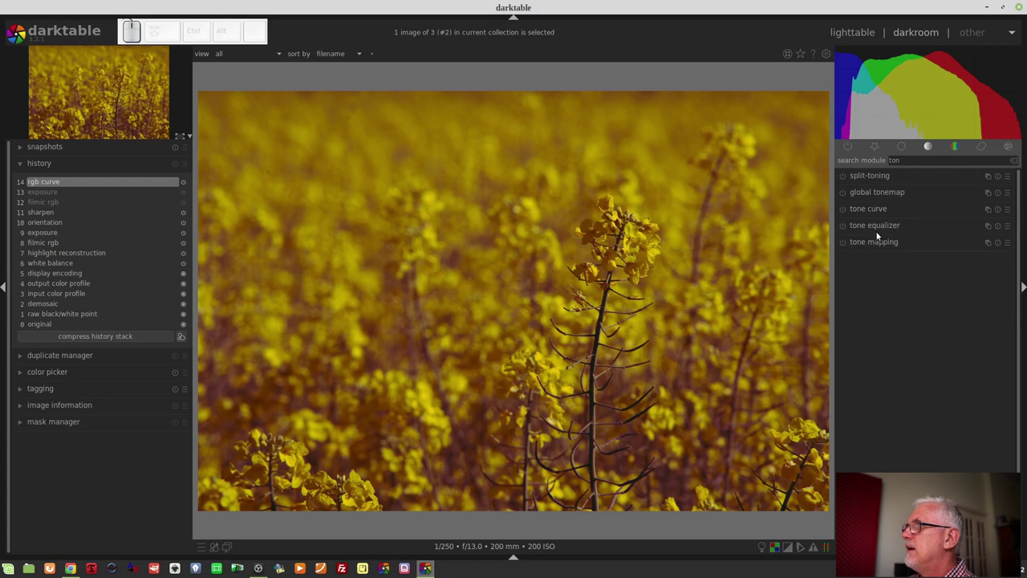
# - Expand and collapse the tone curve and neighbouring tone modules to compare them
pyautogui.click(881, 209)
pyautogui.scroll(3)
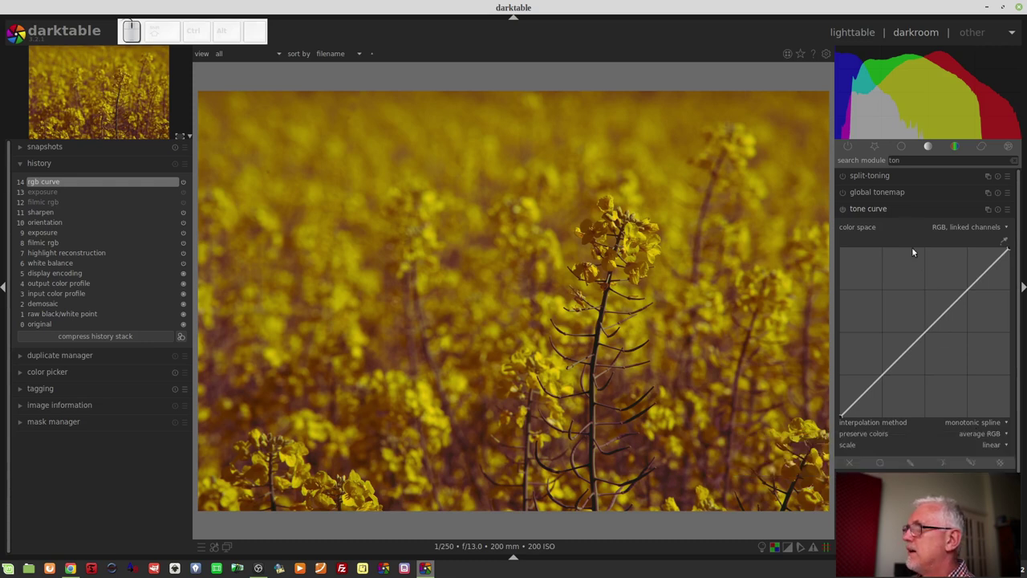
pyautogui.click(898, 210)
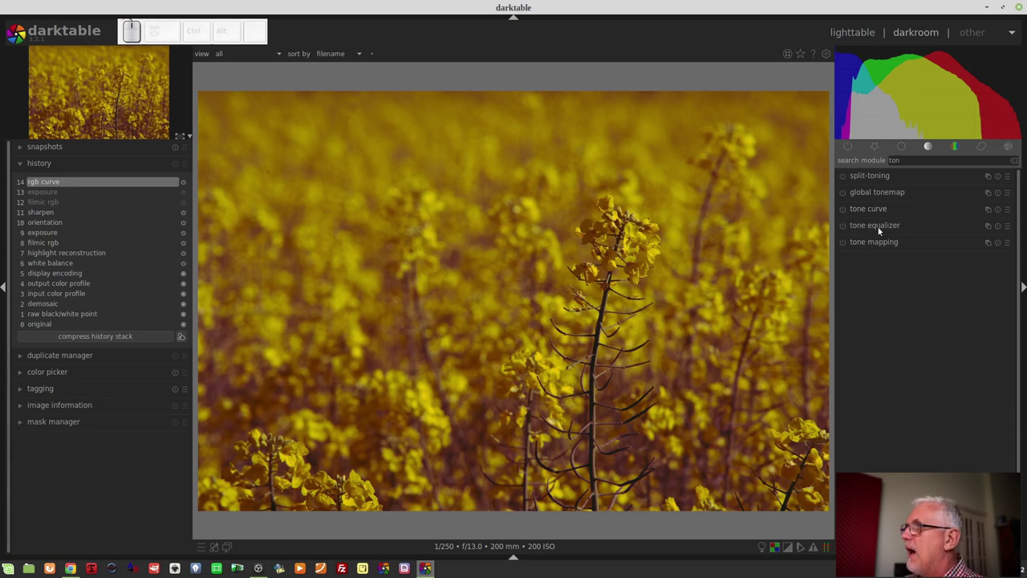
pyautogui.click(870, 210)
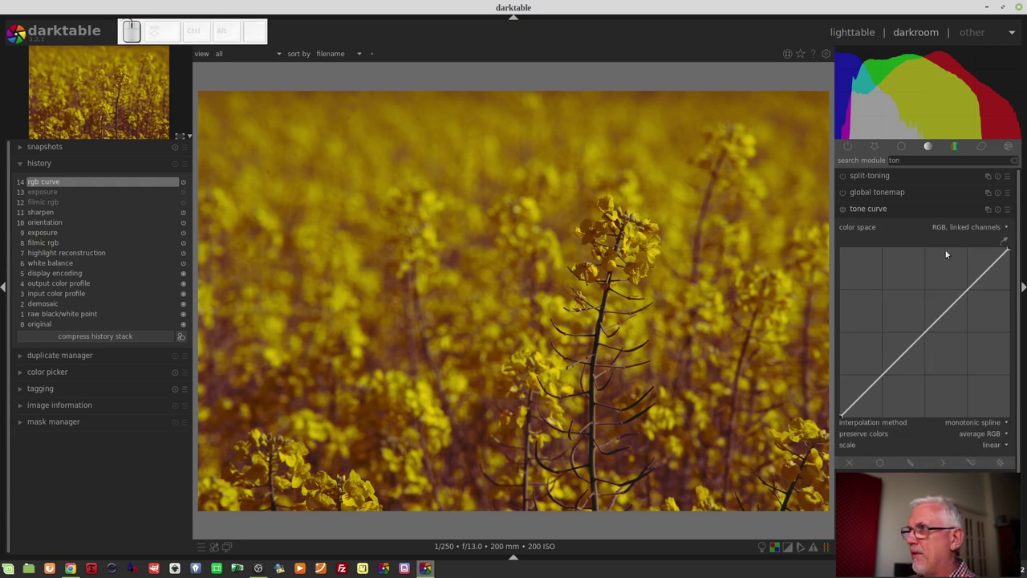
pyautogui.click(885, 212)
# - Return to the canola image's rgb curve and reset it to a straight linked-channels line
pyautogui.click(852, 151)
pyautogui.click(873, 195)
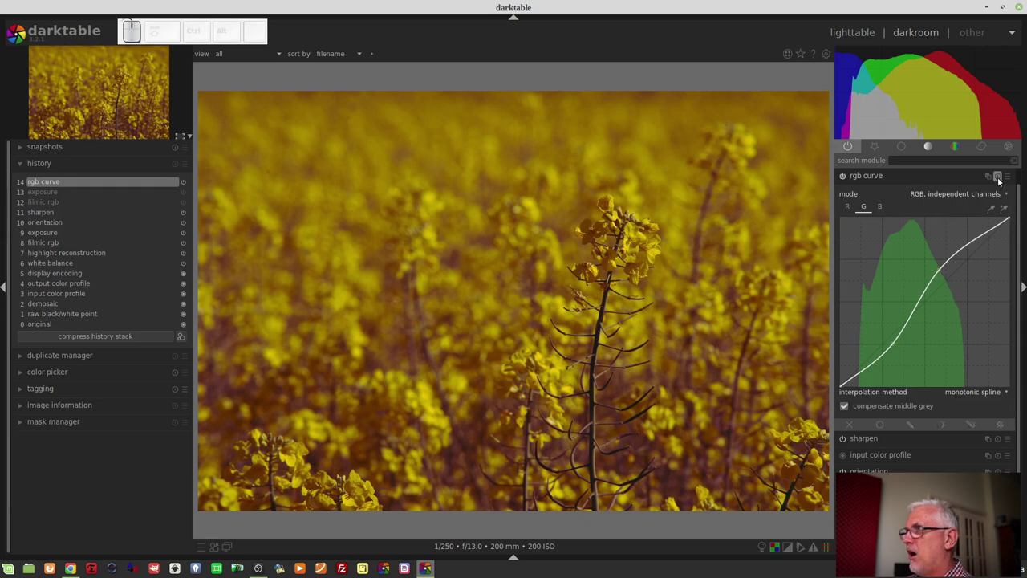
pyautogui.click(1001, 179)
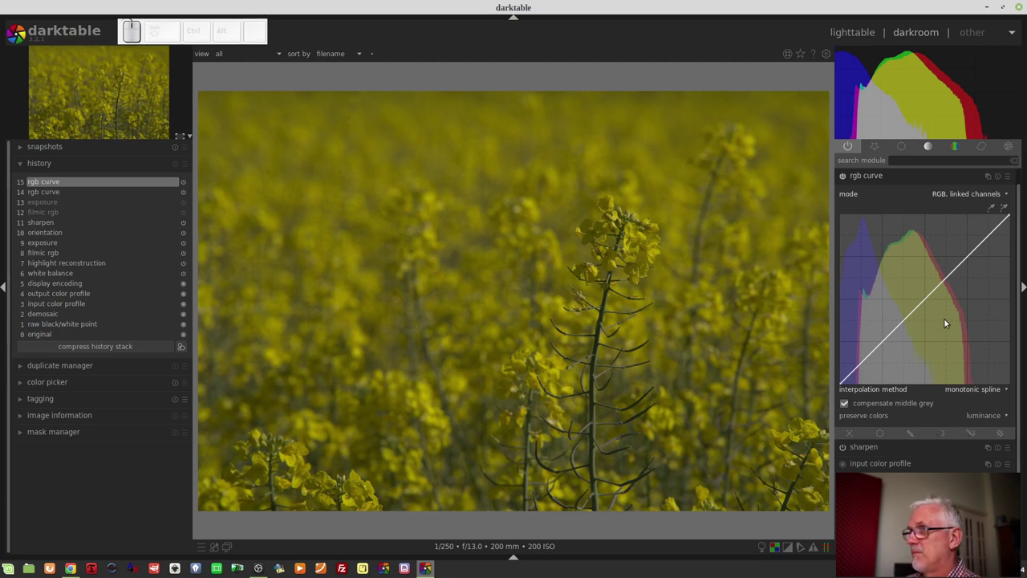
pyautogui.press('space')
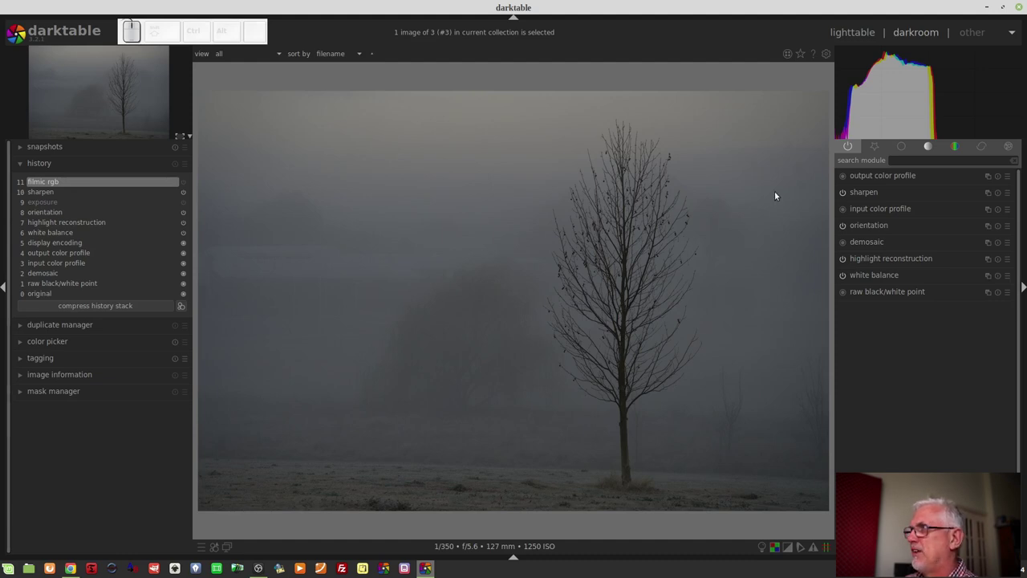
pyautogui.scroll(3)
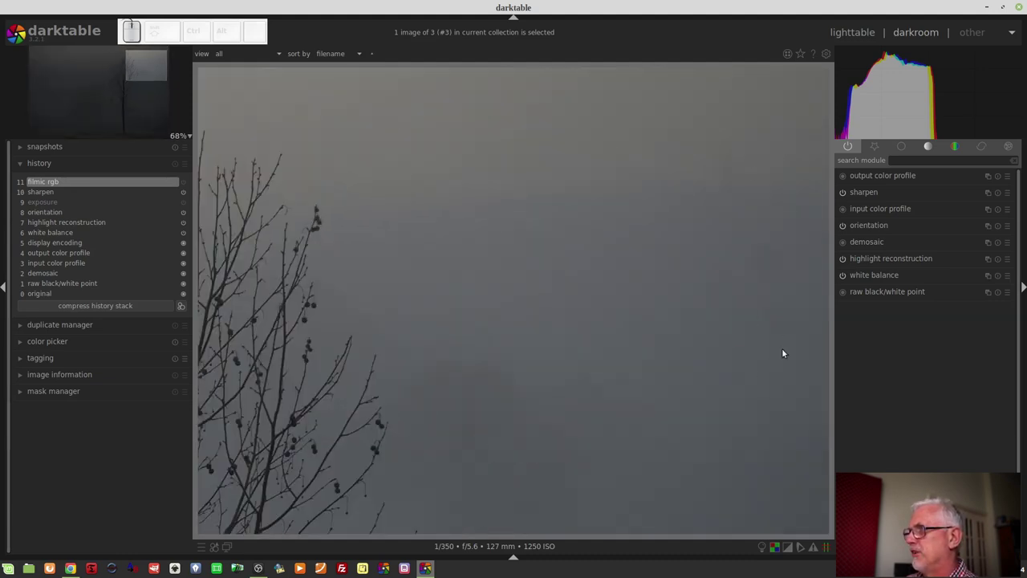
pyautogui.scroll(-3)
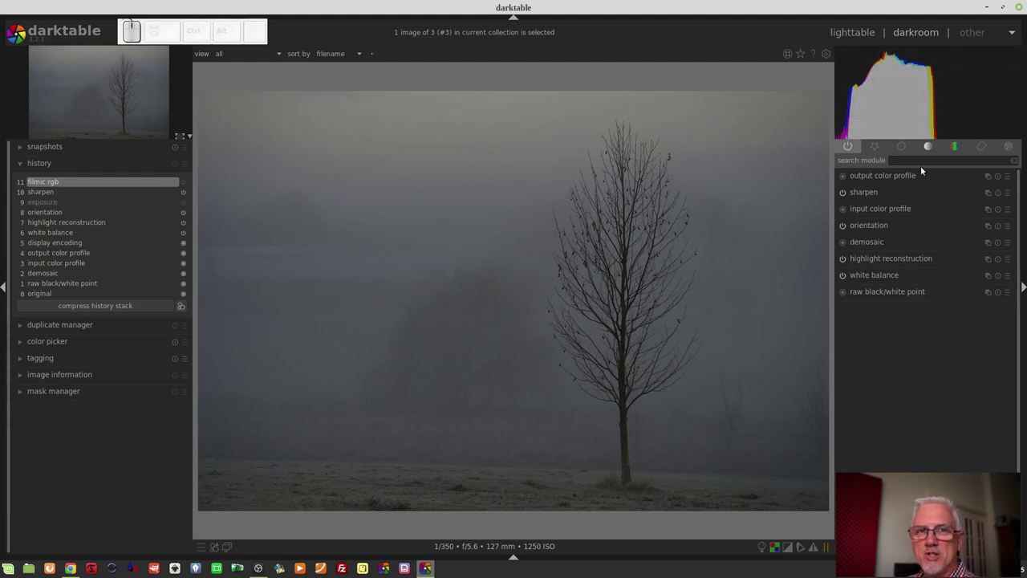
# - Enable rgb curve on the foggy tree image from the tone group and show the clipping indicator
pyautogui.click(927, 146)
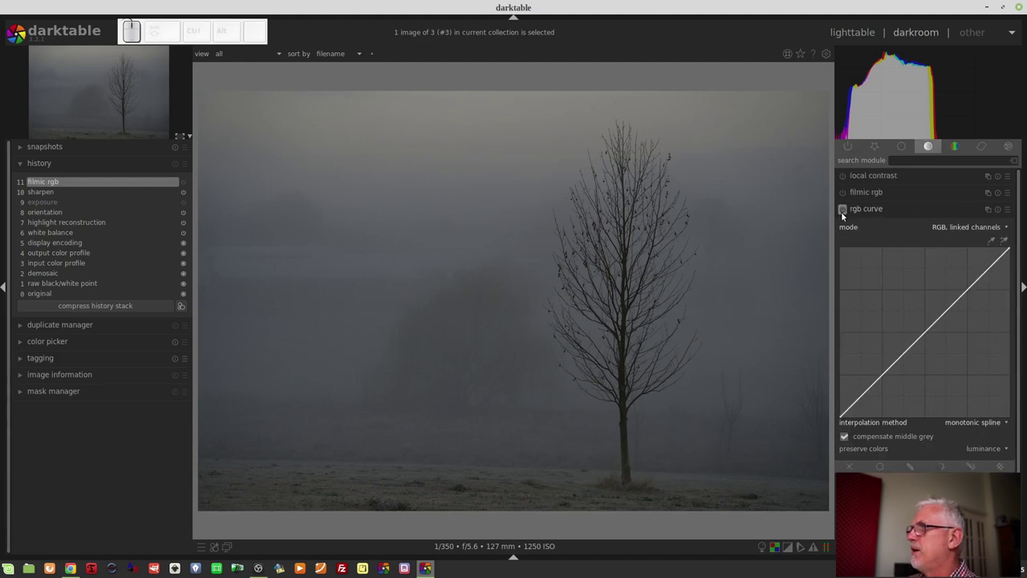
pyautogui.click(843, 214)
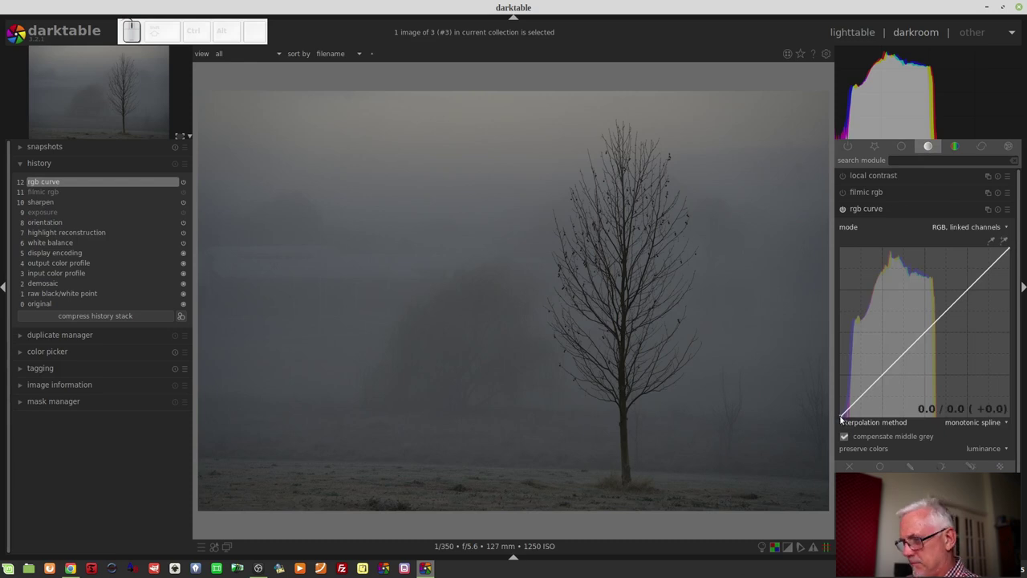
pyautogui.press('o')
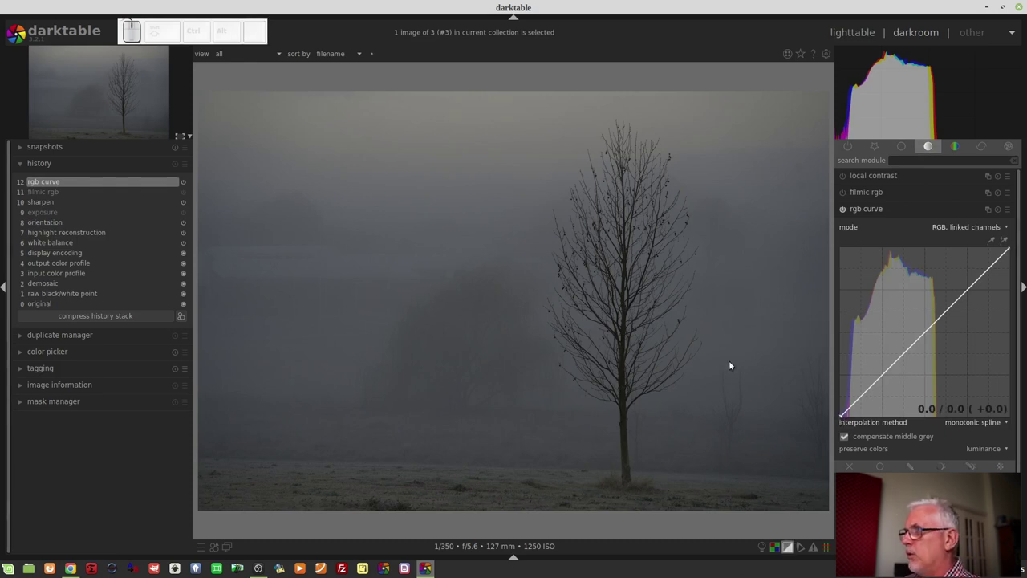
# - Pull the rgb curve's white point inward to brighten the fog, then ease it back for a subtler lift
pyautogui.moveTo(847, 419); pyautogui.dragTo(850, 438)
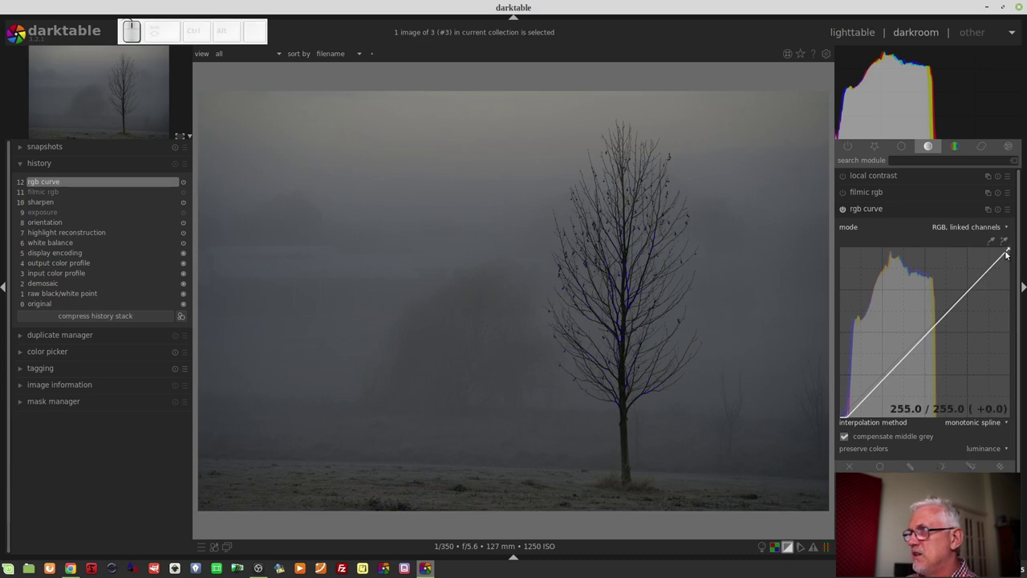
pyautogui.moveTo(1012, 248); pyautogui.dragTo(941, 251)
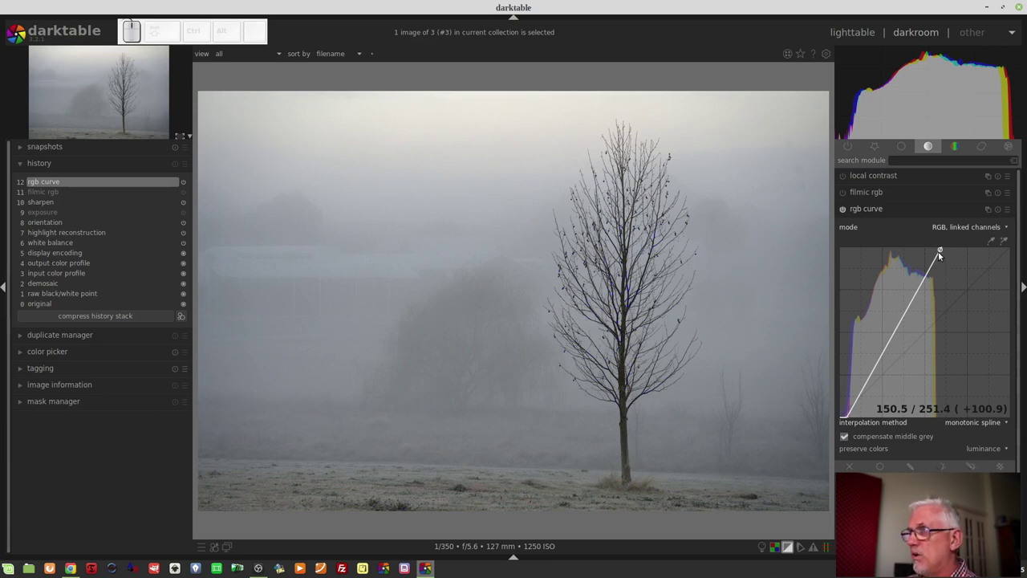
pyautogui.moveTo(943, 248); pyautogui.dragTo(969, 234)
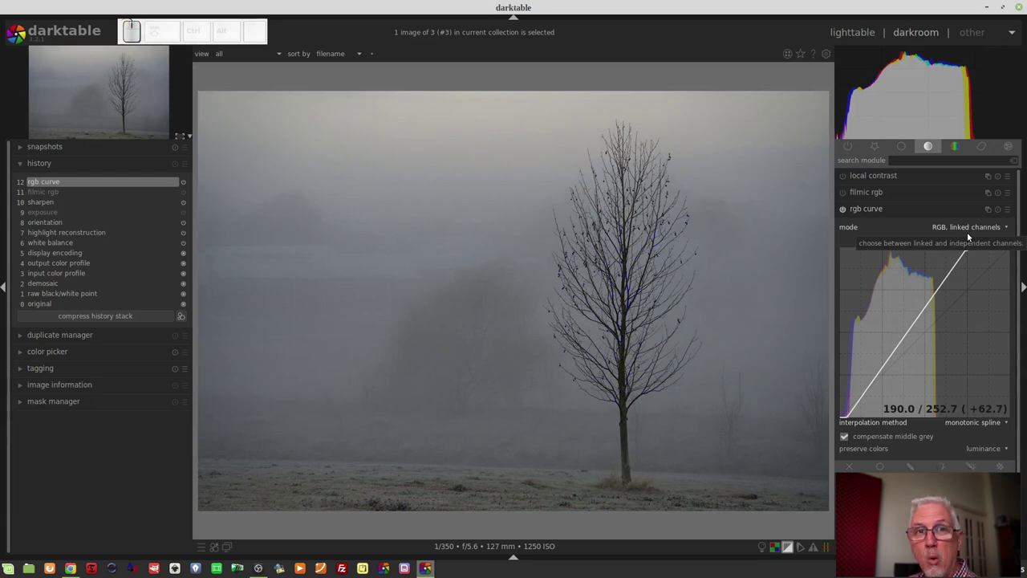
pyautogui.moveTo(968, 252); pyautogui.dragTo(966, 247)
pyautogui.scroll(3)
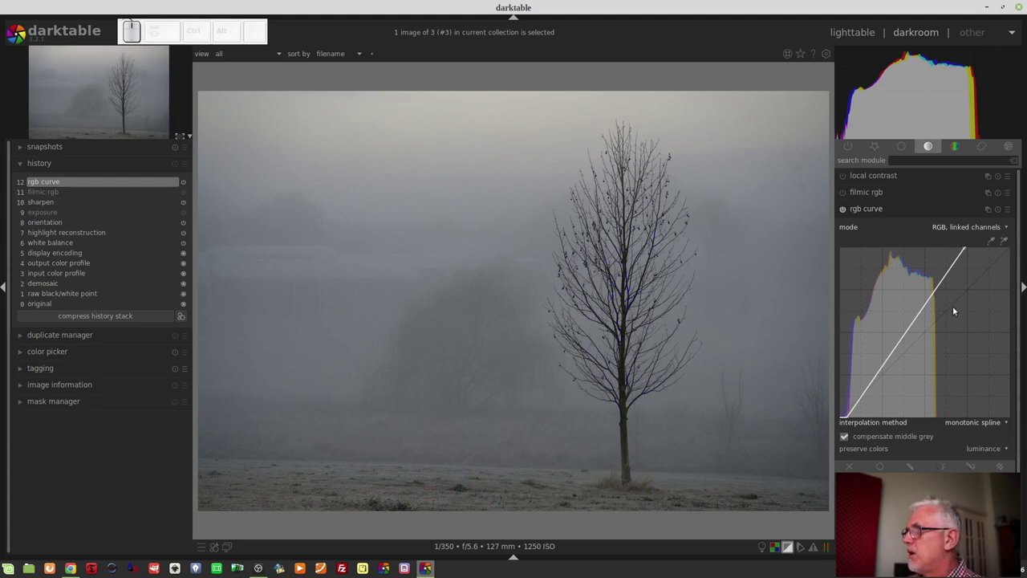
# - Try a midtone bend on the curve, then delete the extra nodes leaving only the raised white point
pyautogui.moveTo(920, 311); pyautogui.dragTo(903, 337)
pyautogui.moveTo(884, 367); pyautogui.dragTo(888, 370)
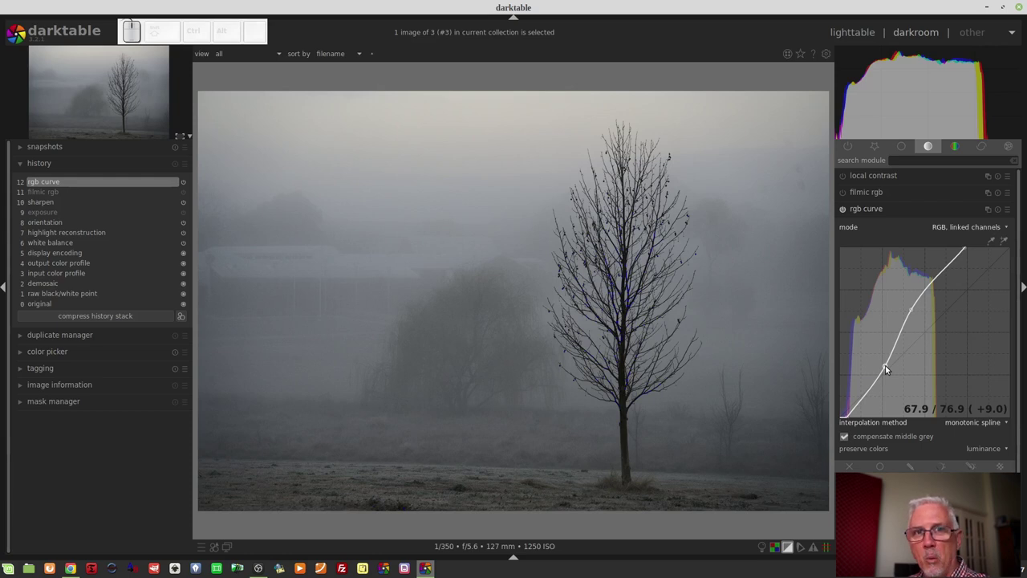
pyautogui.rightClick(887, 367)
pyautogui.rightClick(914, 313)
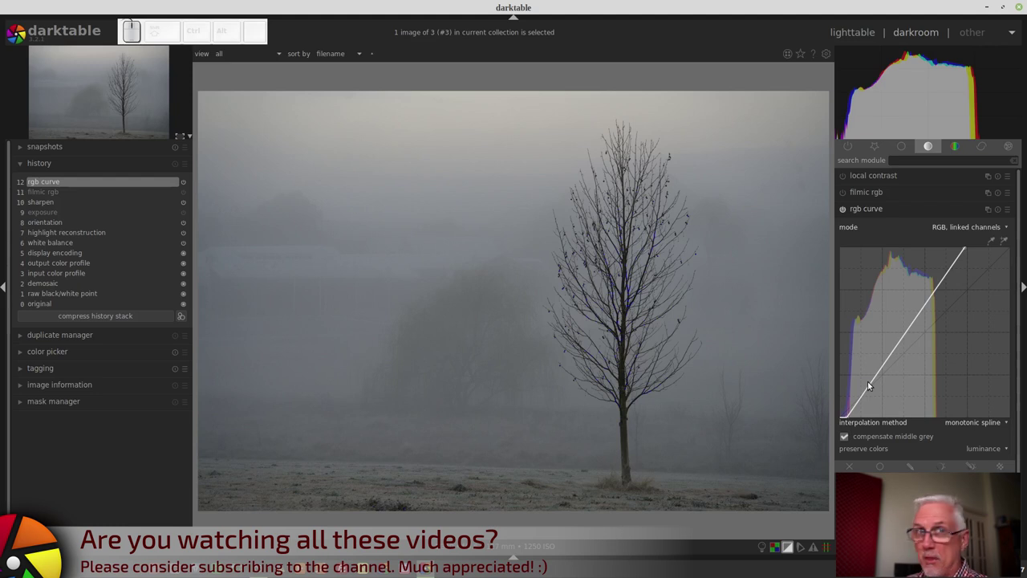
pyautogui.press('o')
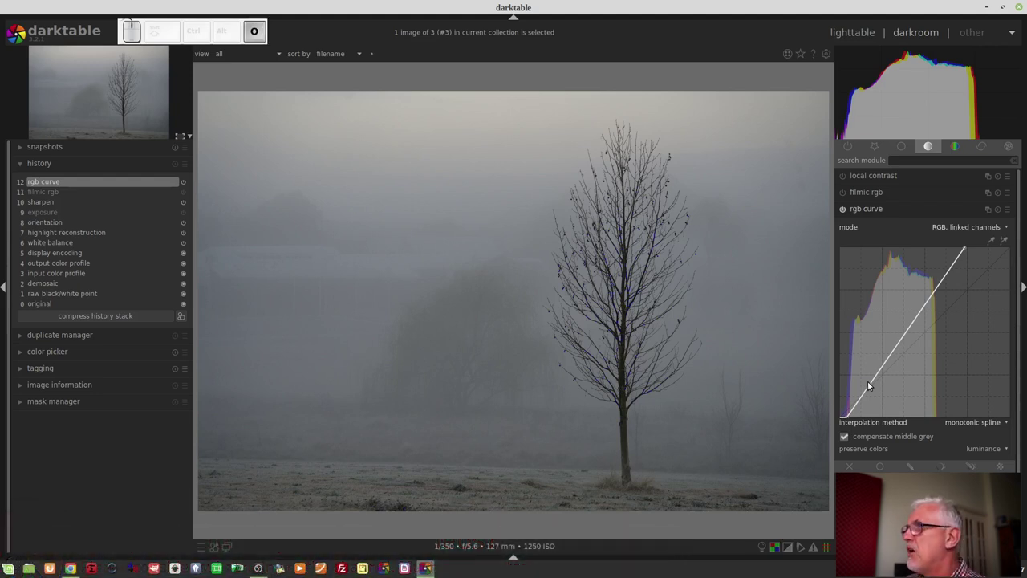
pyautogui.rightClick(829, 389)
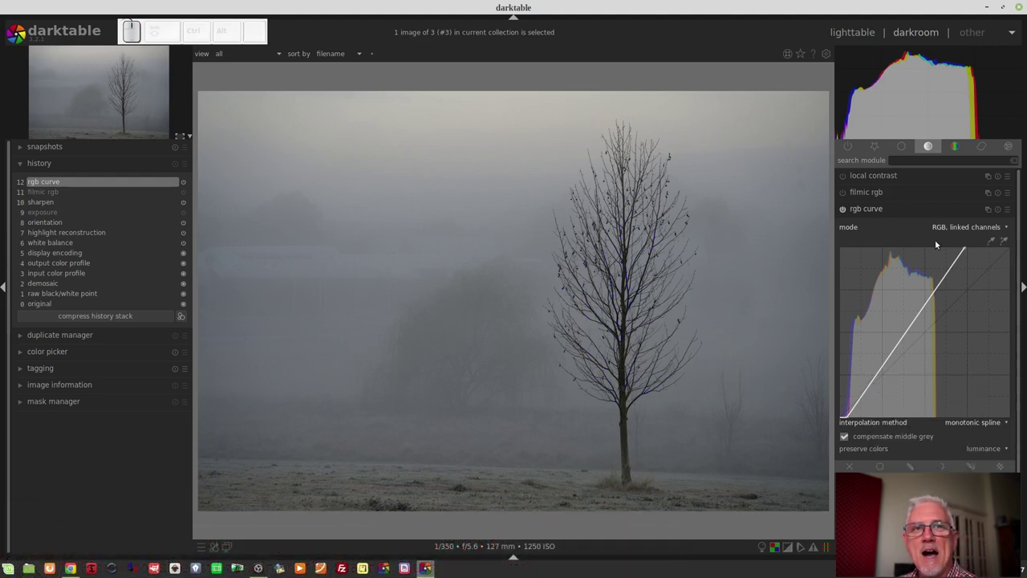